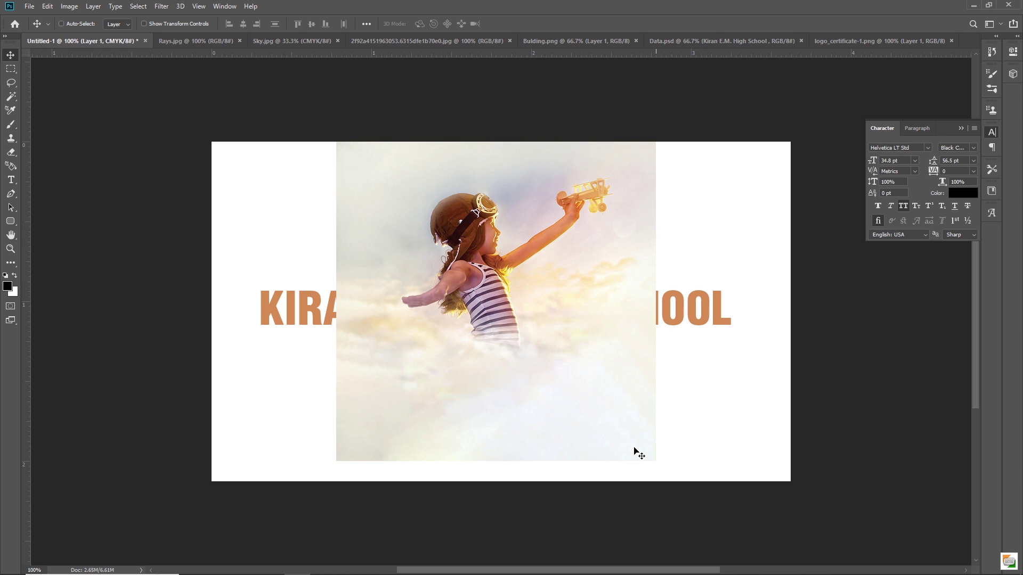
Start a free transform on the girl-with-airplane photo centred over the orange title.
key(ctrl+Num_Lock)
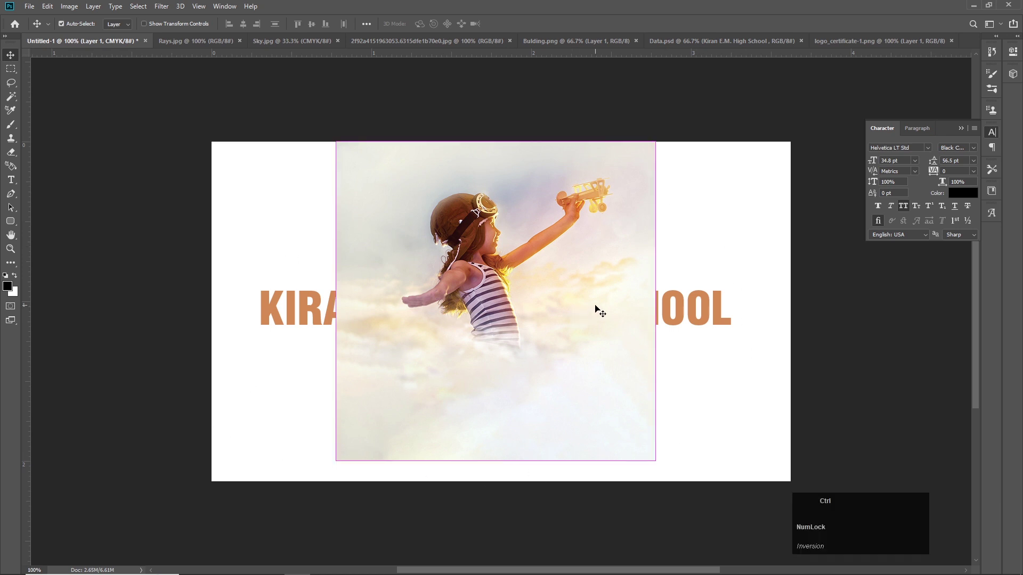
key(ctrl+t)
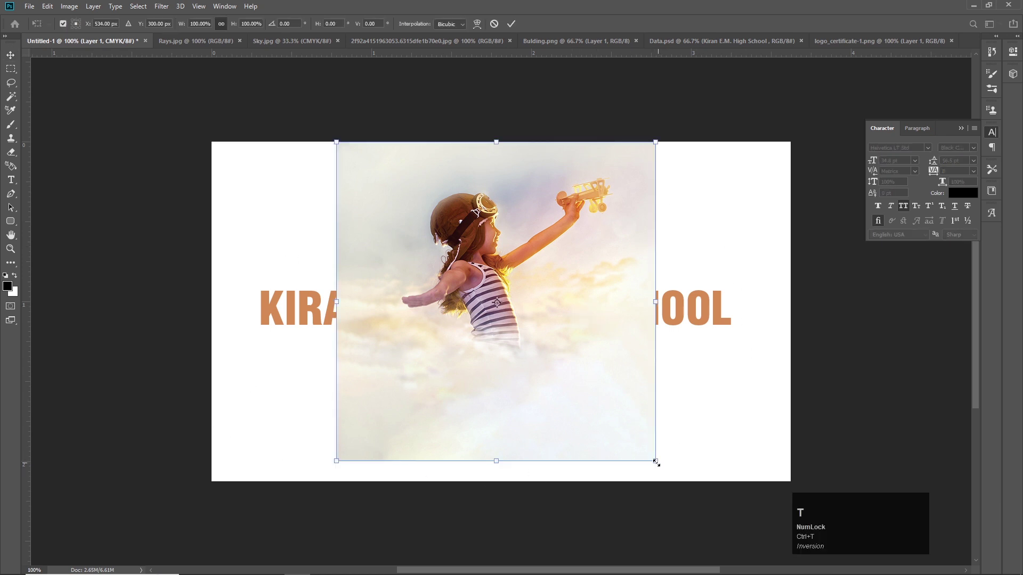
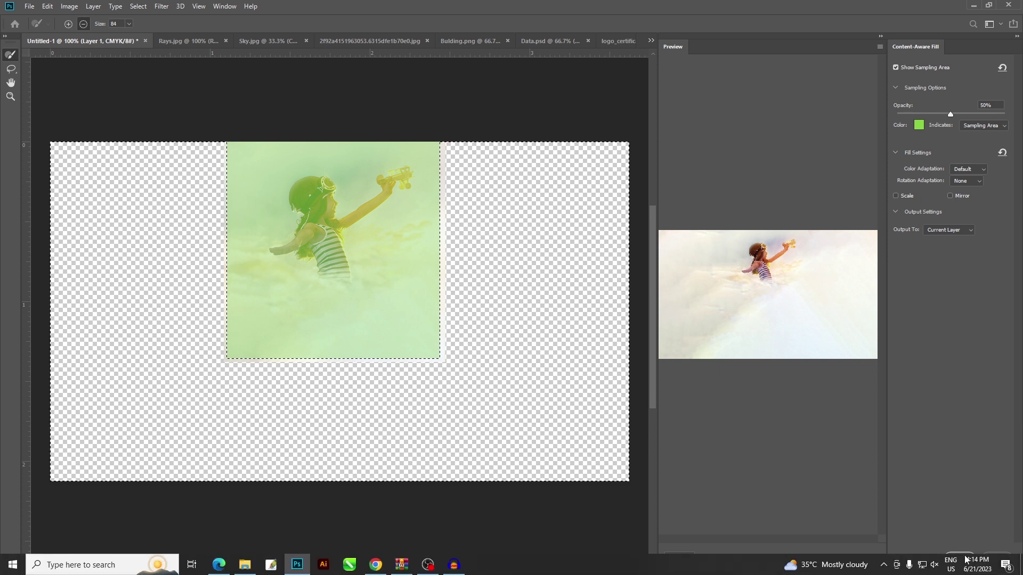
Apply the content-aware fill so the cloud photo spans the banner, then drop the selection.
click(970, 558)
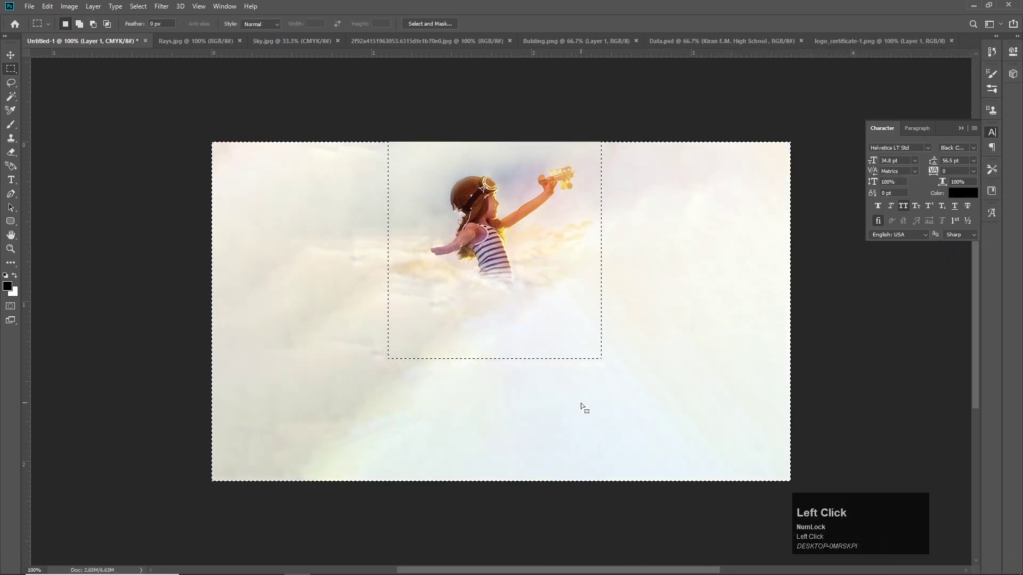
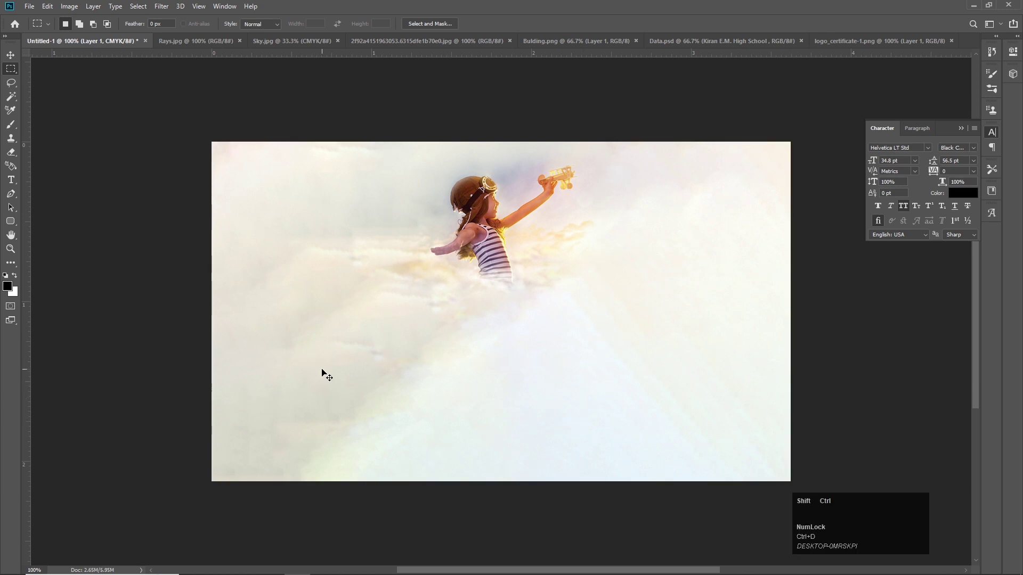
key(ctrl+shift+[)
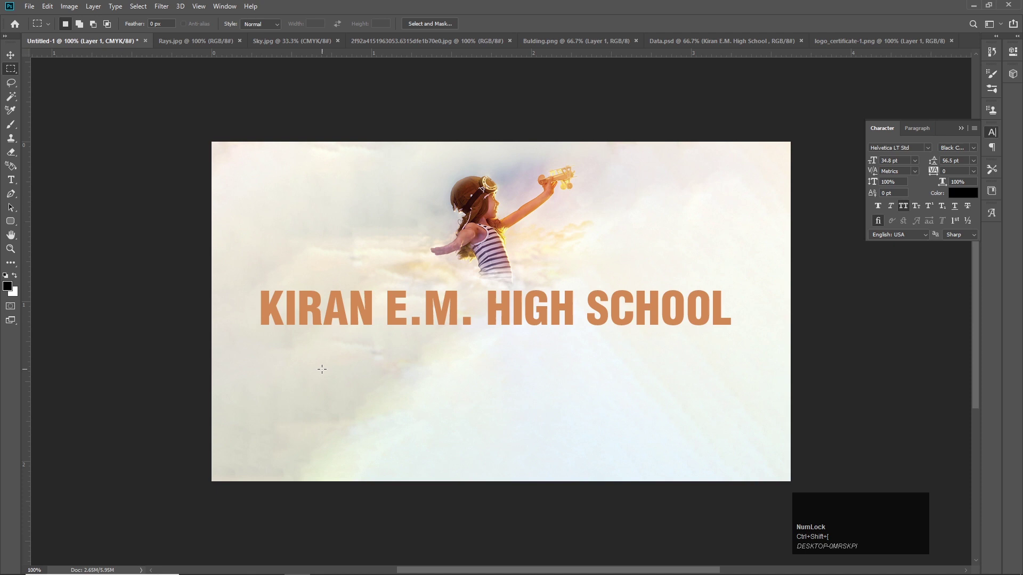
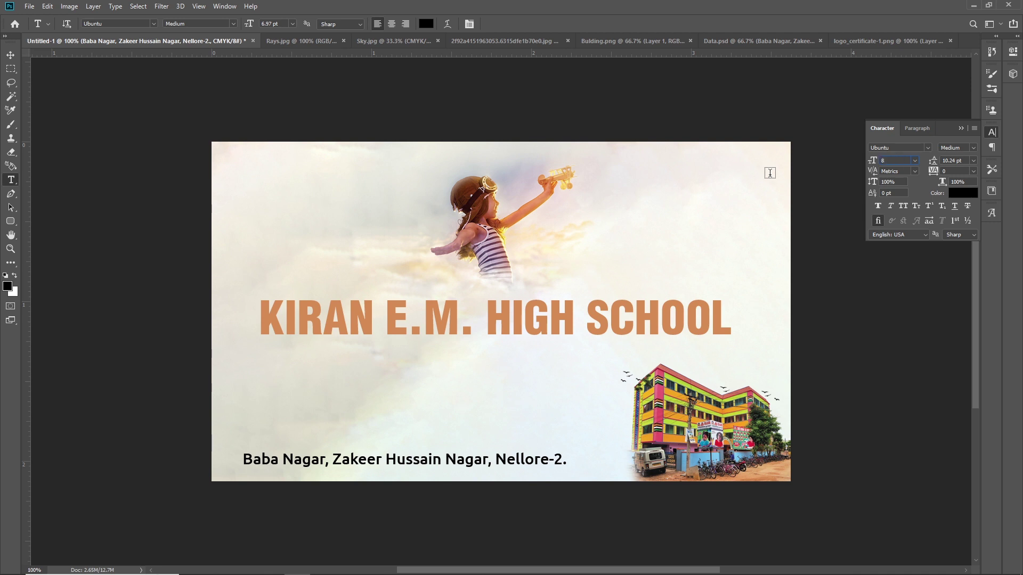
Commit the 8 pt address text and select a thin strip along the banner's bottom edge.
key(Return)
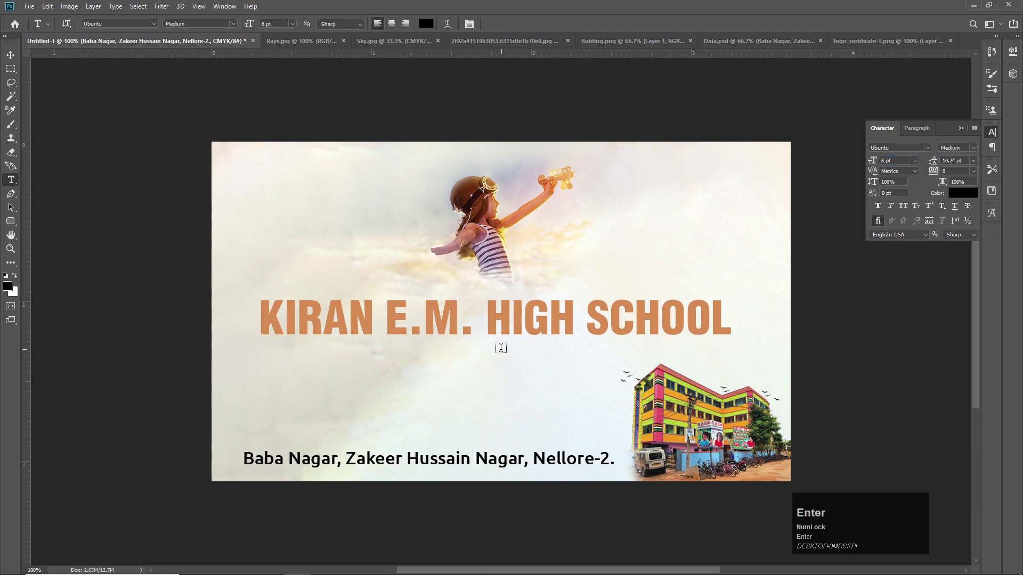
click(826, 503)
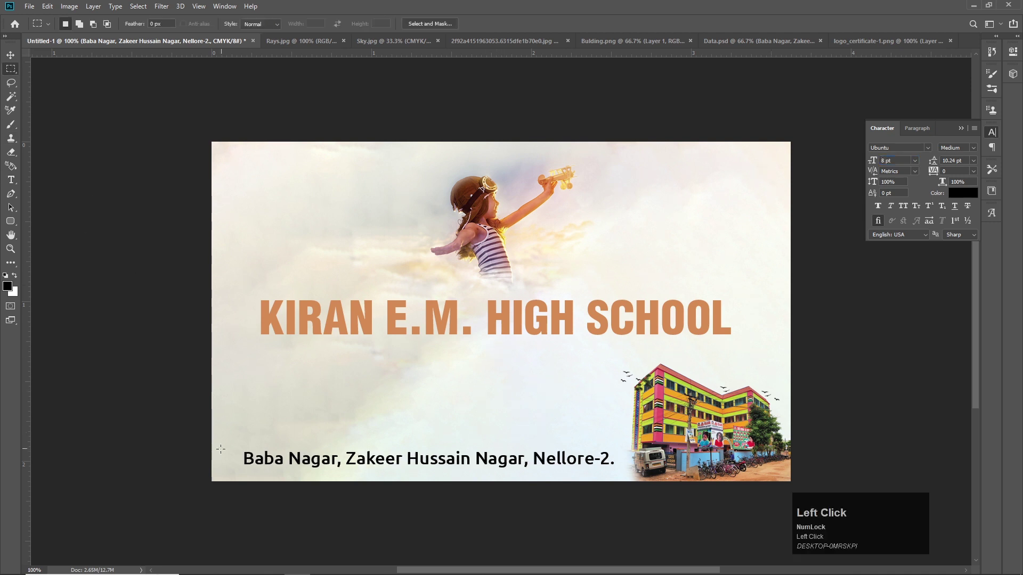
drag(827, 503, 827, 491)
Fill the bottom strip with colour on a new layer, deselect and move it below the address text.
key(ctrl+shift+n)
key(ctrl+Return)
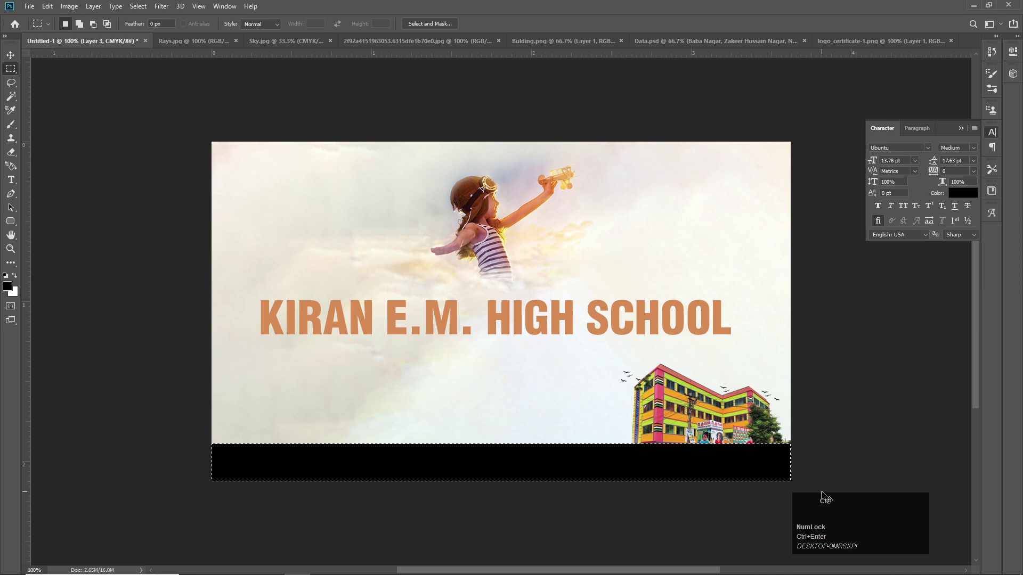
key(ctrl+d)
key(ctrl+[)
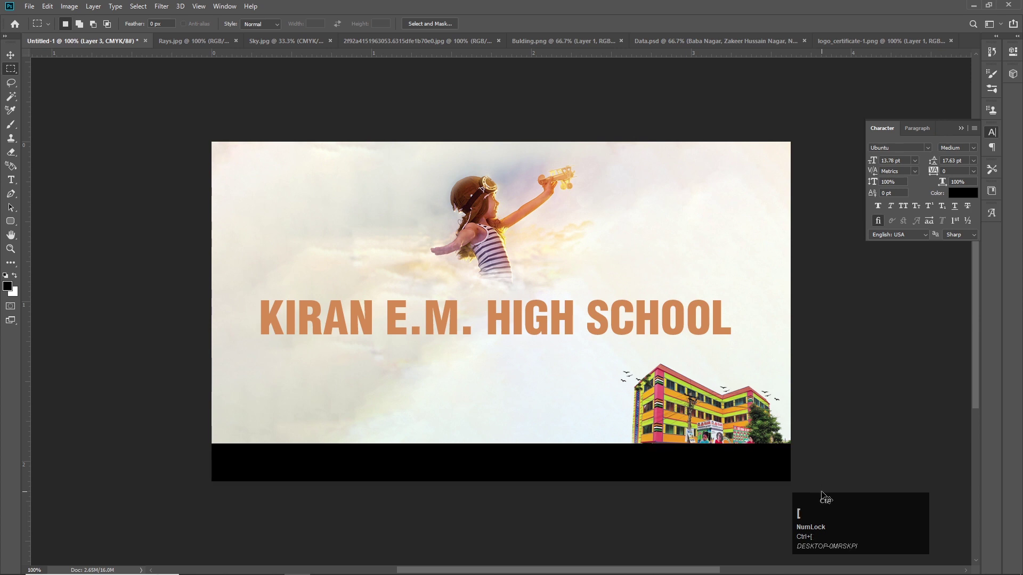
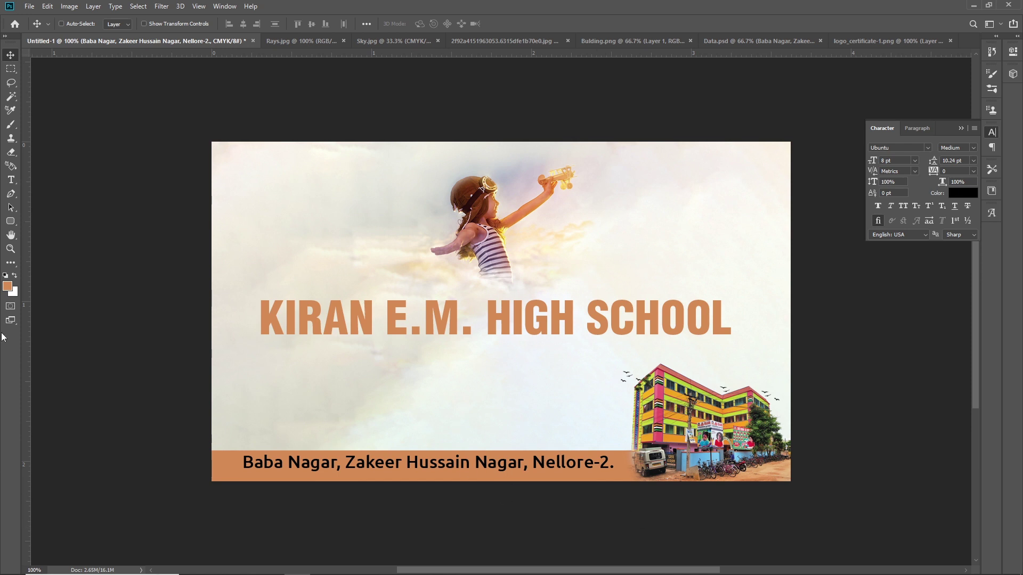
Give the KIRAN E.M. HIGH SCHOOL title layer a red Gradient Overlay in place of flat orange.
click(8, 290)
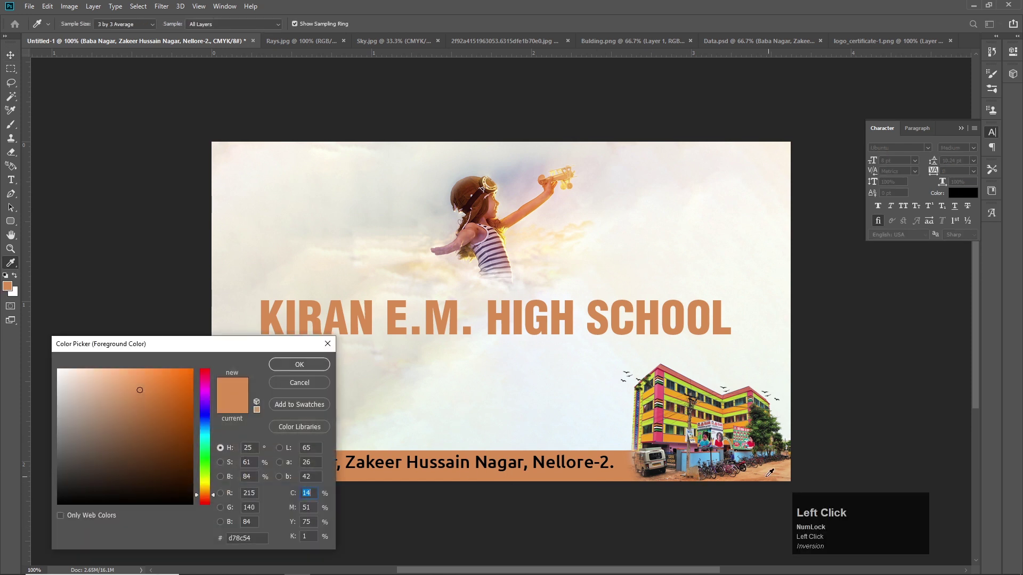
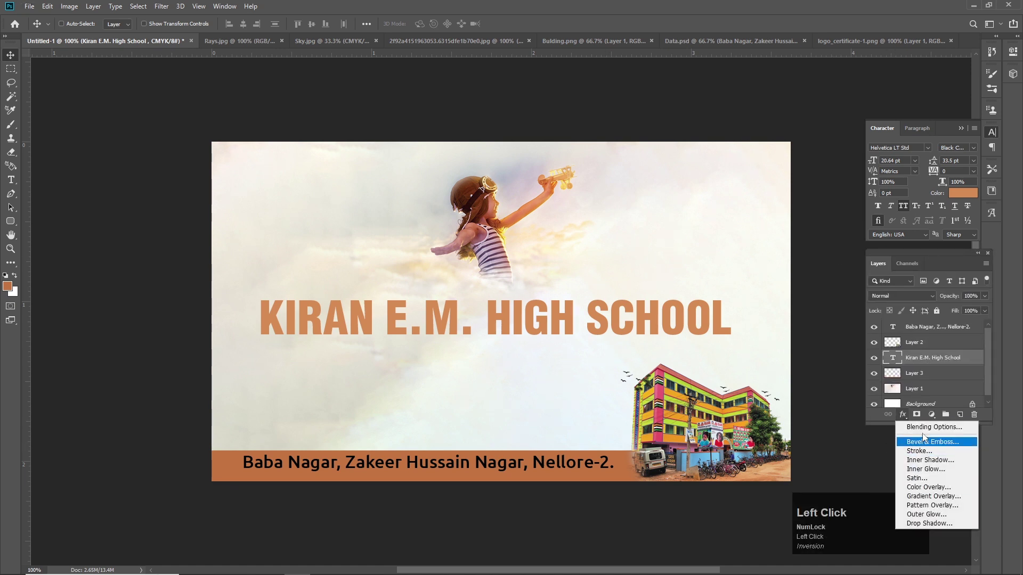
click(933, 503)
click(823, 284)
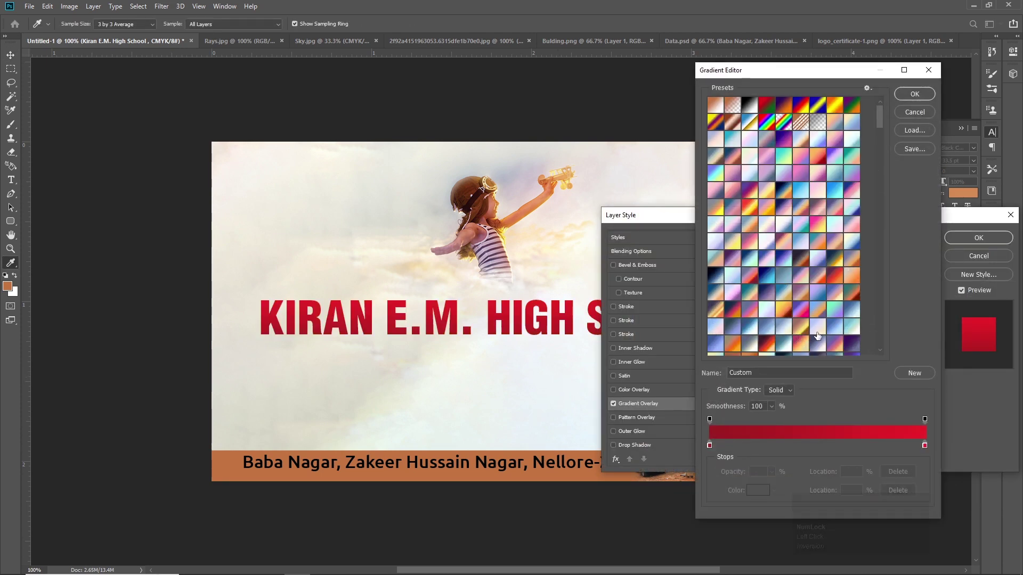
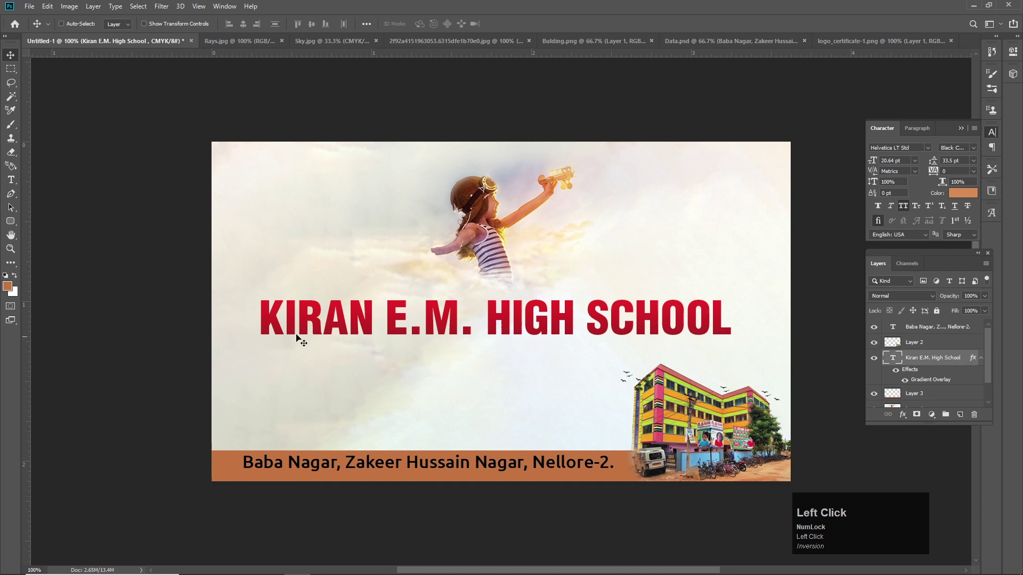
key(ctrl+a)
Bring the Sky image into the banner as a new layer behind the title.
key(ctrl+shift+i)
drag(504, 381, 203, 49)
click(187, 47)
right_click(408, 294)
click(420, 300)
Stretch the sky layer across the banner with Free Transform and confirm its size.
drag(454, 283, 424, 272)
key(ctrl+-)
key(ctrl+t)
click(650, 198)
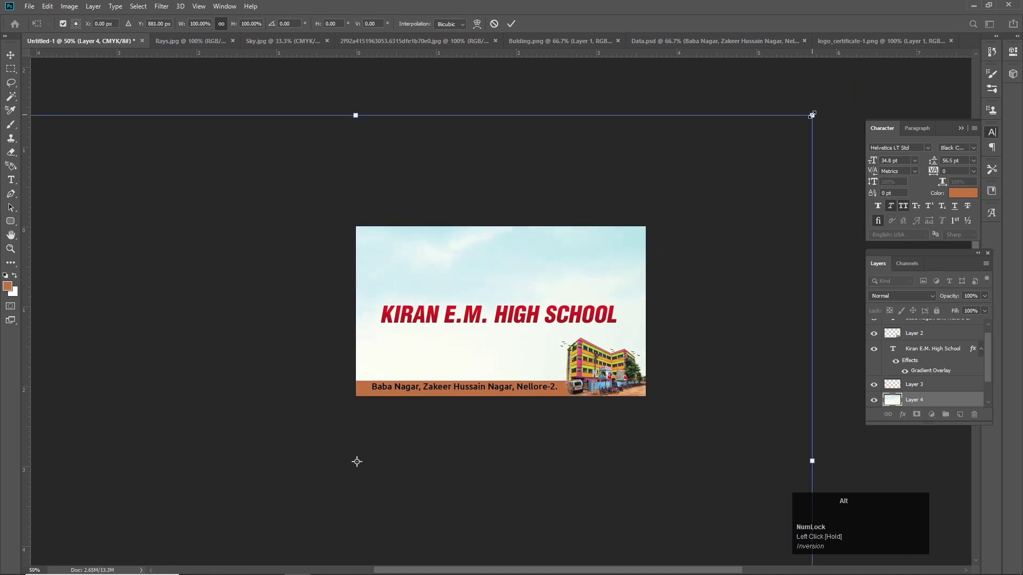
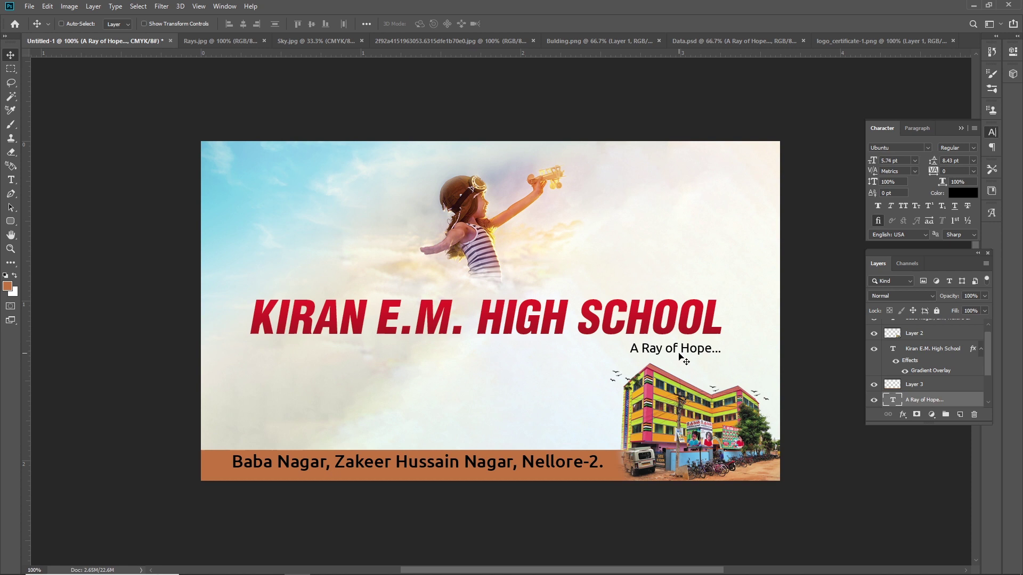
Move the 'A Ray of Hope...' tagline under the right end of the title and nudge it up.
drag(684, 355, 696, 410)
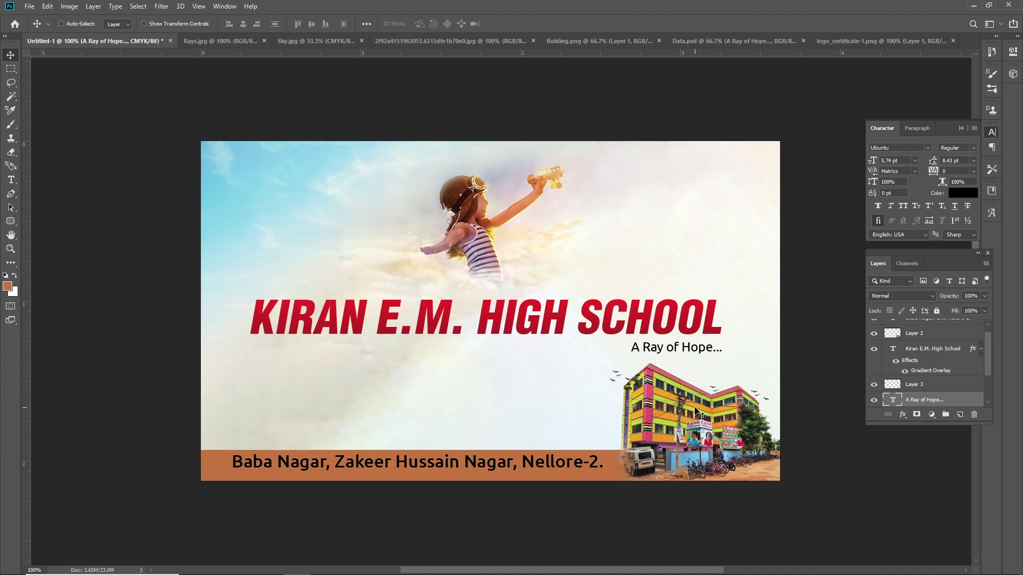
key(Up)
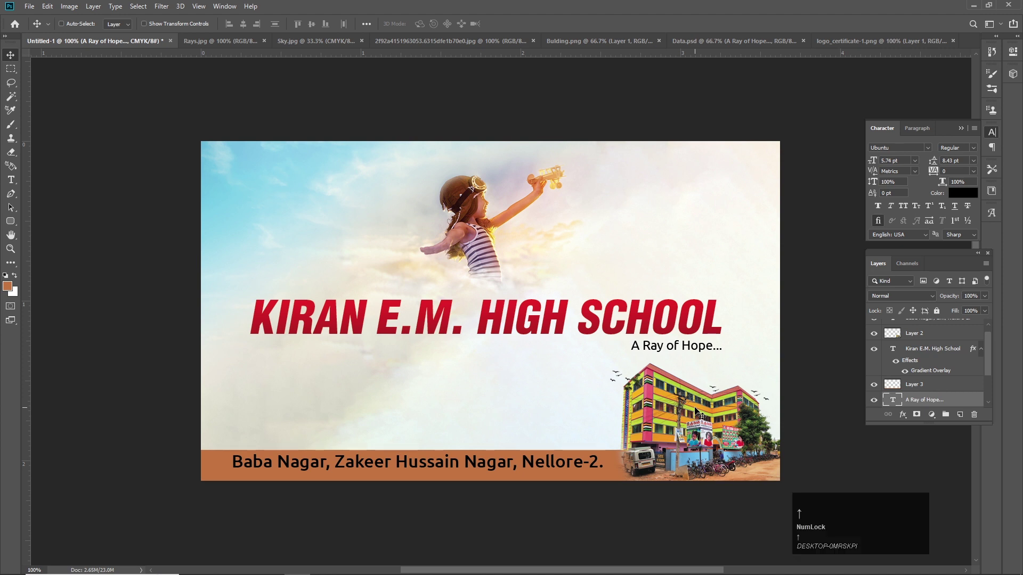
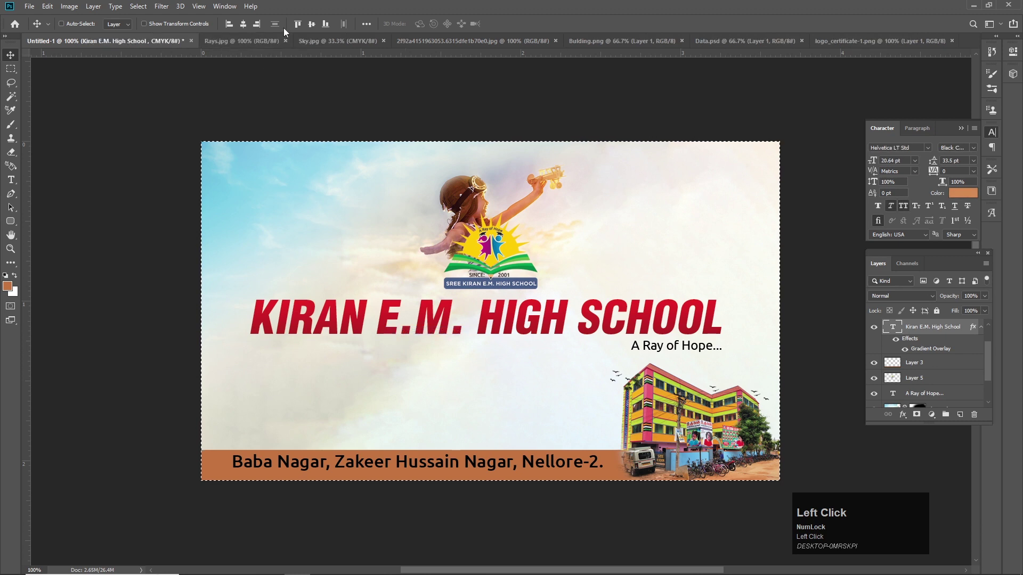
Pick the title and tagline layers from the canvas and shift them into position, undoing one misplaced move.
key(ctrl+d)
right_click(477, 207)
drag(488, 216, 489, 255)
right_click(488, 255)
click(501, 260)
right_click(489, 314)
drag(498, 321, 649, 346)
right_click(649, 346)
click(535, 302)
key(ctrl+z)
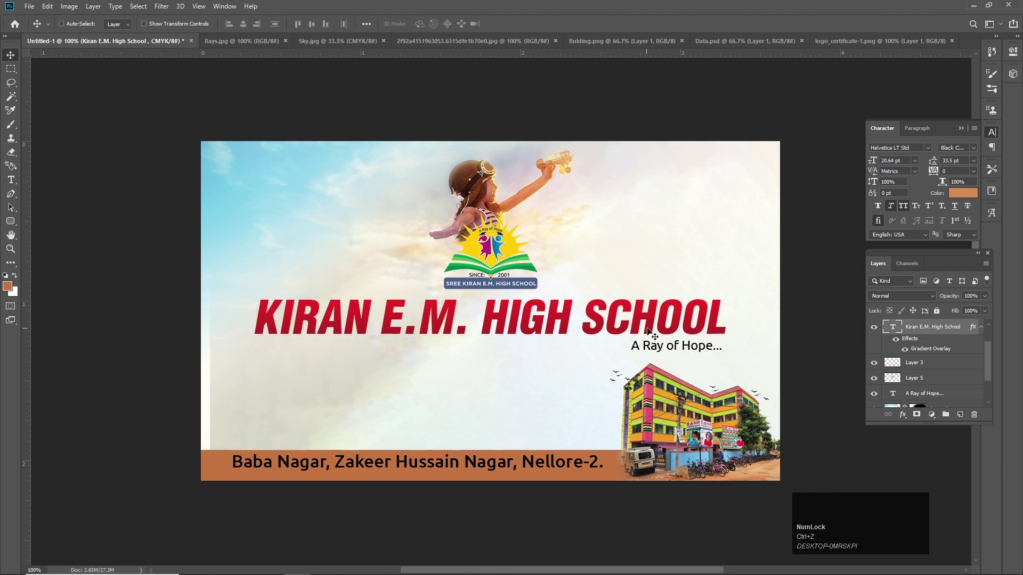
key(Down)
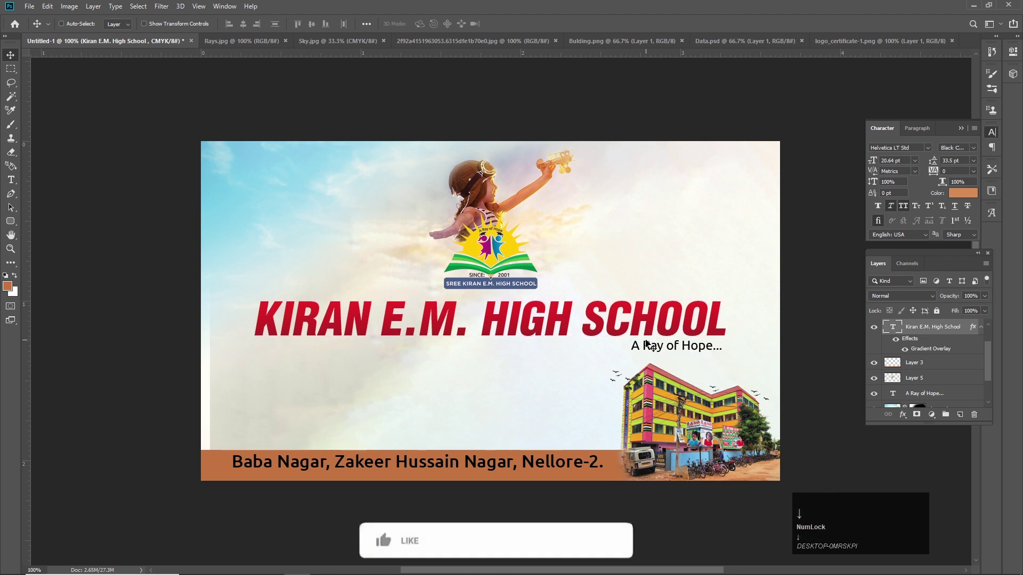
Slide the title and neighbouring element along the lower banner and select the logo layer.
right_click(433, 550)
drag(452, 550, 577, 549)
right_click(577, 549)
drag(577, 550, 616, 549)
right_click(616, 550)
click(616, 550)
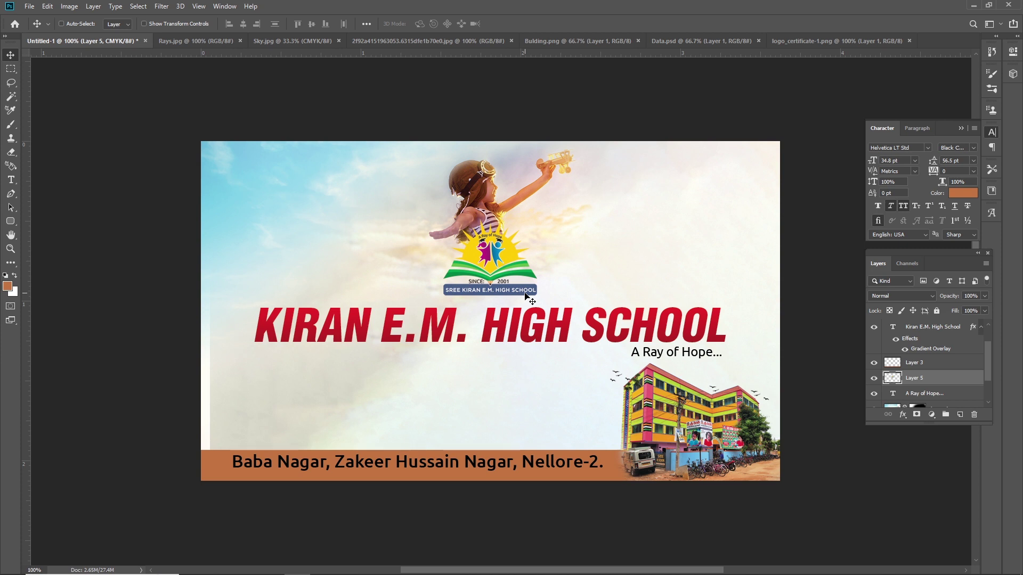
Settle the school logo centred above the title with small drags and arrow-key nudges.
right_click(512, 292)
click(523, 297)
right_click(516, 292)
drag(523, 295, 524, 298)
key(shift+Down)
key(Up)
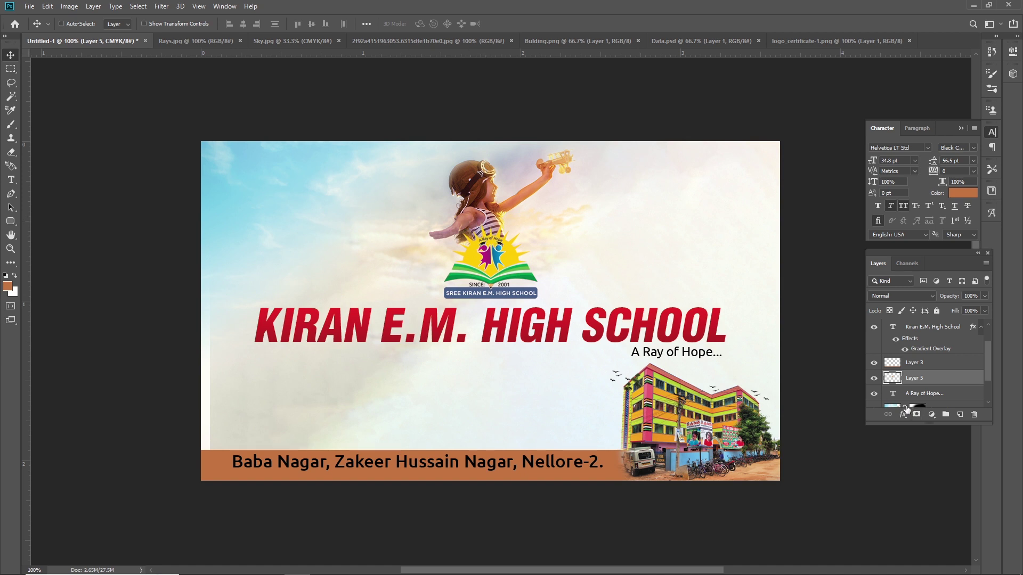
Add a soft white Outer Glow to the logo layer, widen its spread and size, then select the sky layer.
click(905, 420)
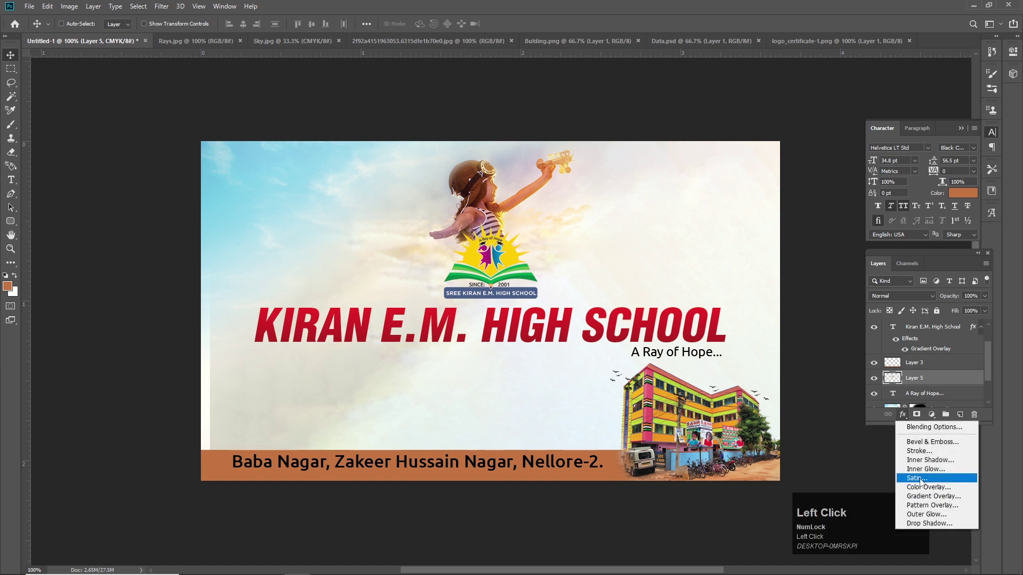
click(941, 517)
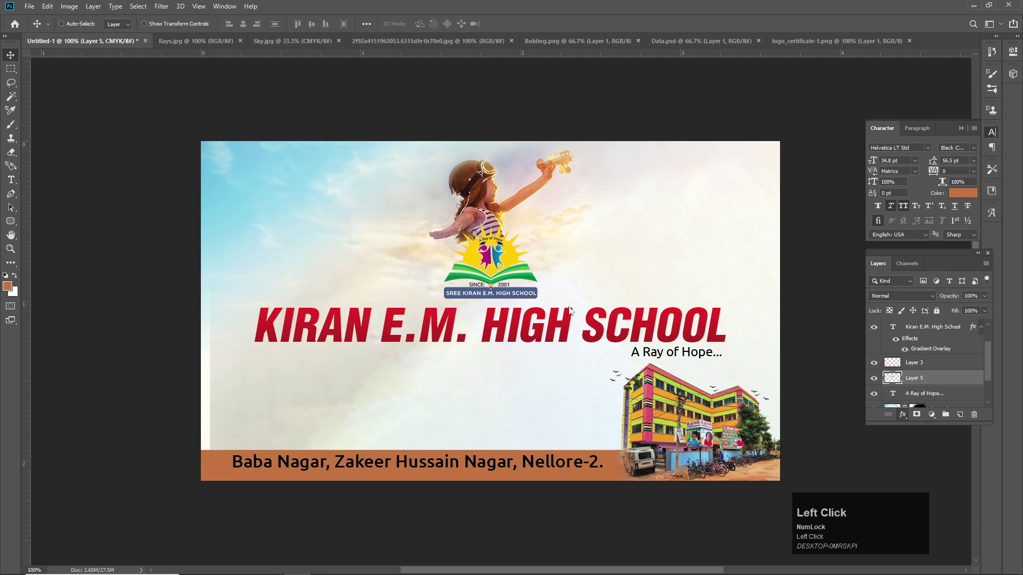
click(809, 258)
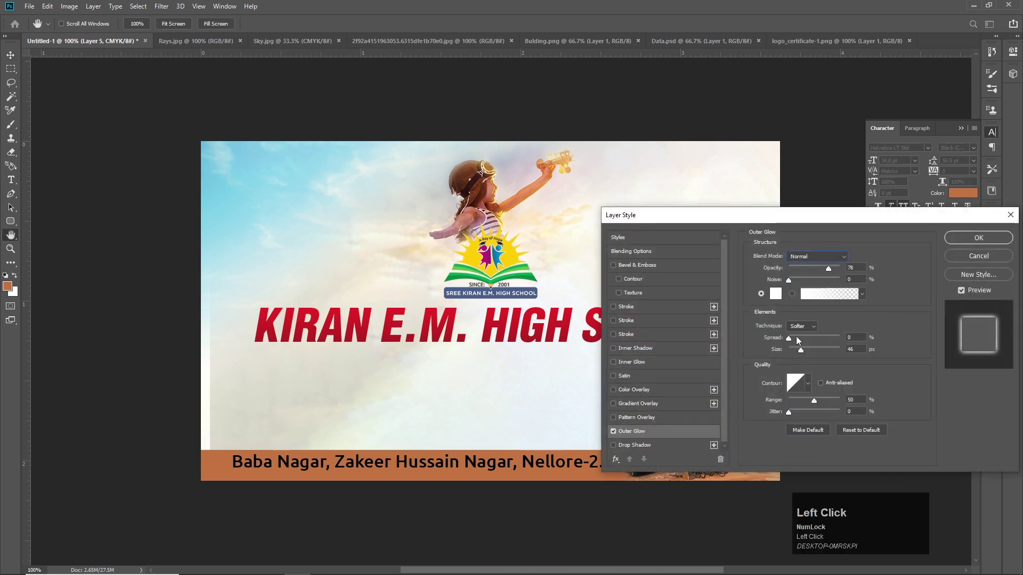
drag(803, 352, 549, 194)
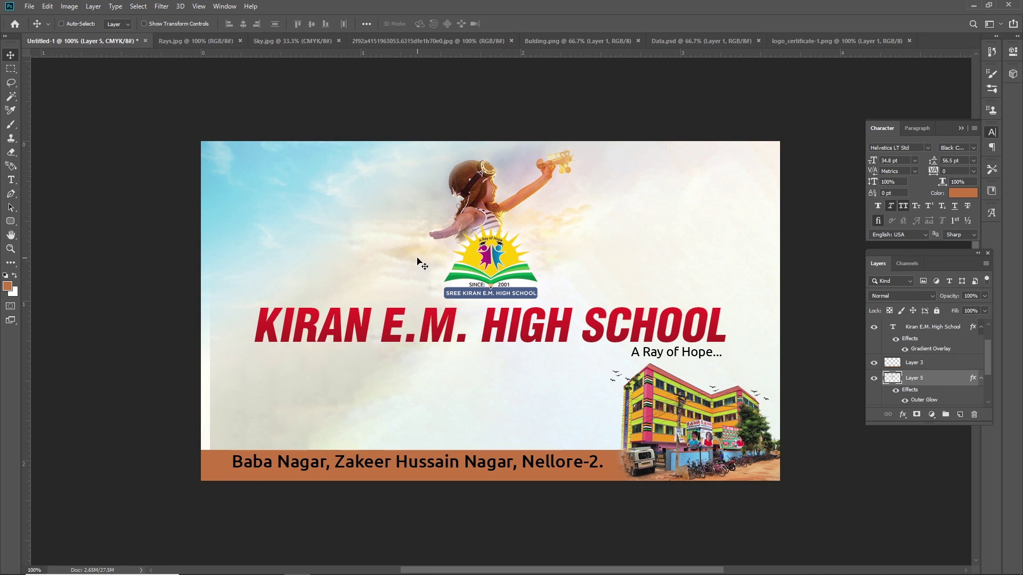
right_click(269, 178)
click(272, 185)
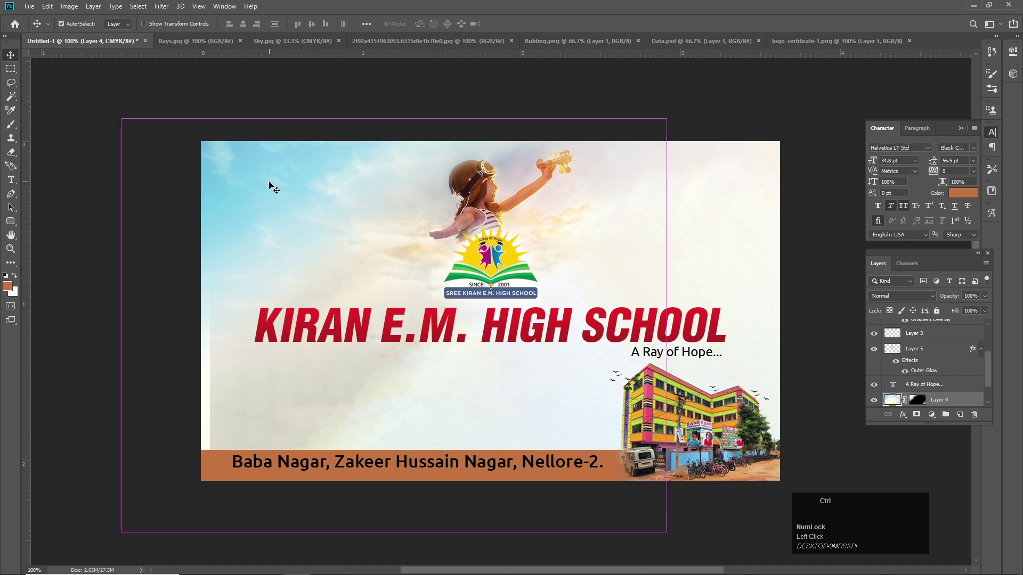
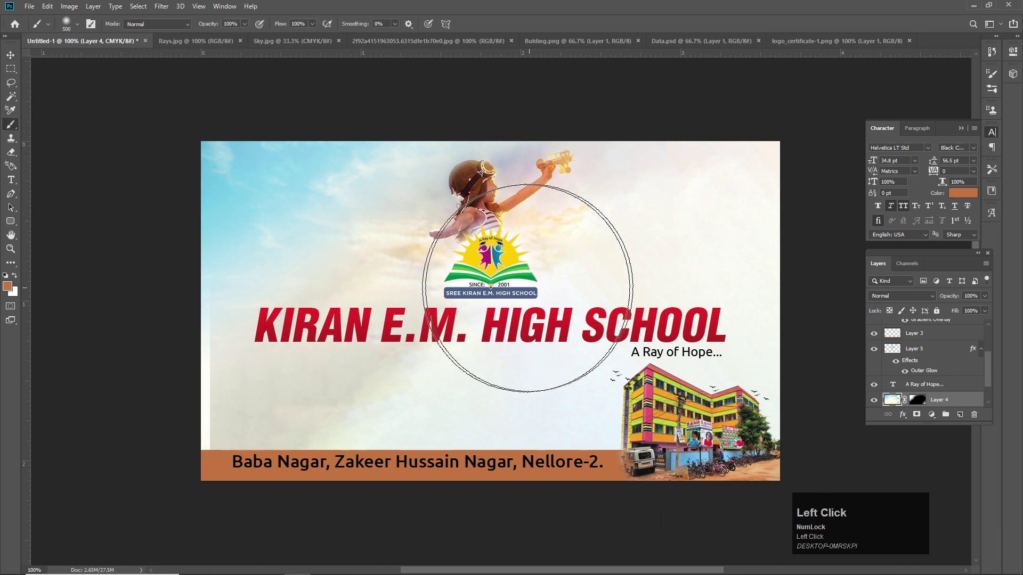
Add a blank paint layer and confirm a bright yellow foreground colour for the sky glow.
key(ctrl+z)
key(ctrl+shift+n)
key(Return)
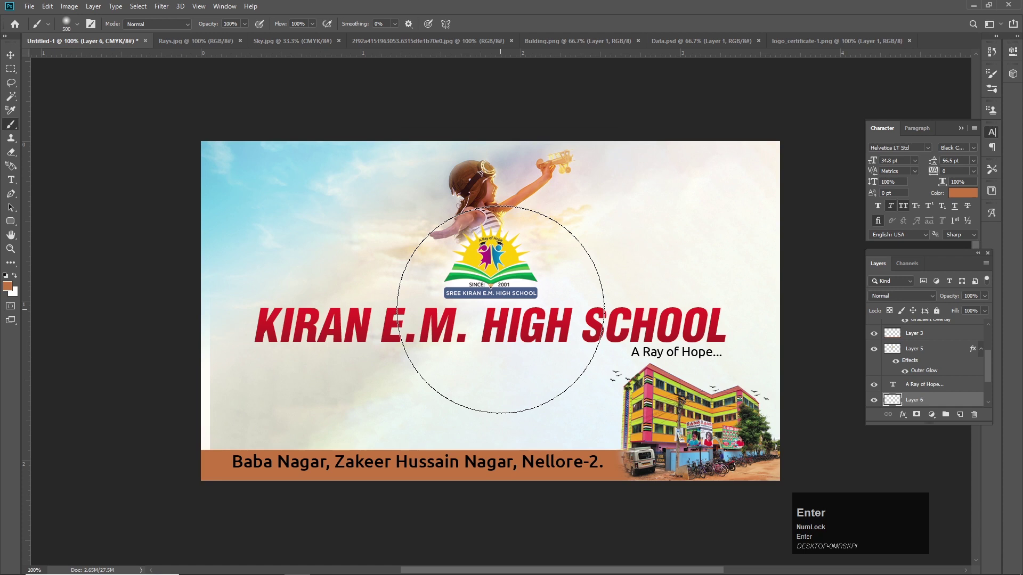
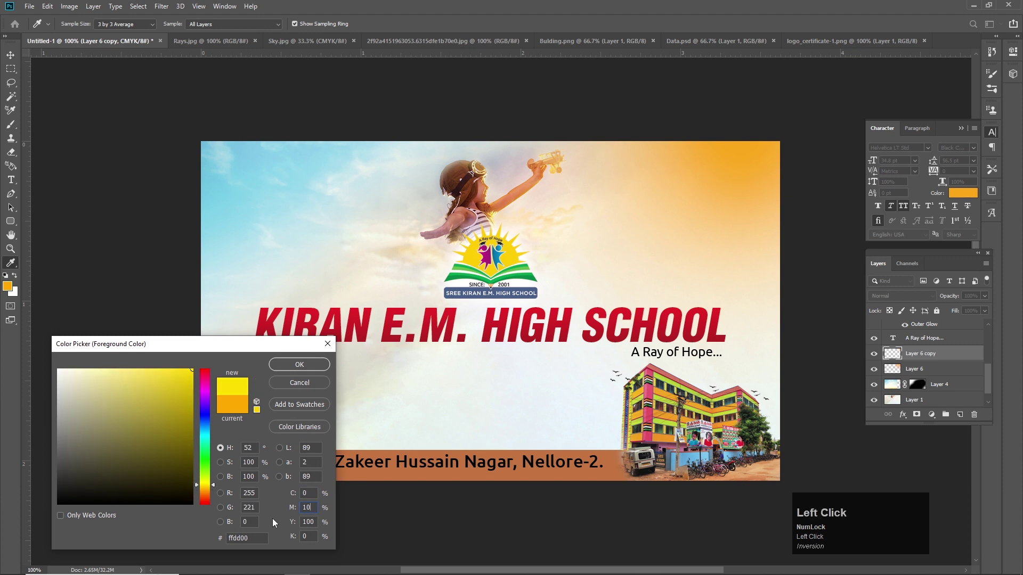
key(Tab)
key(Return)
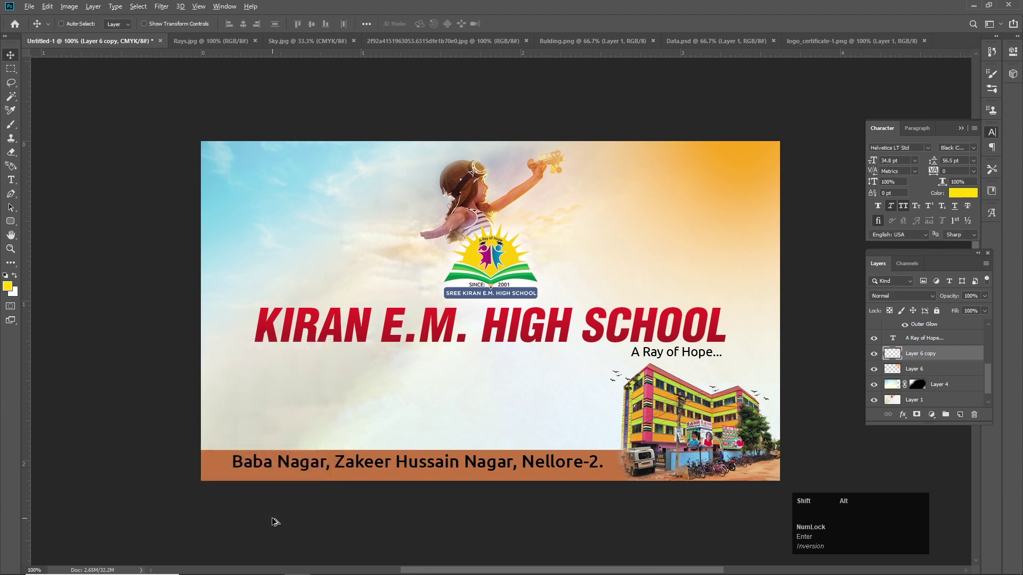
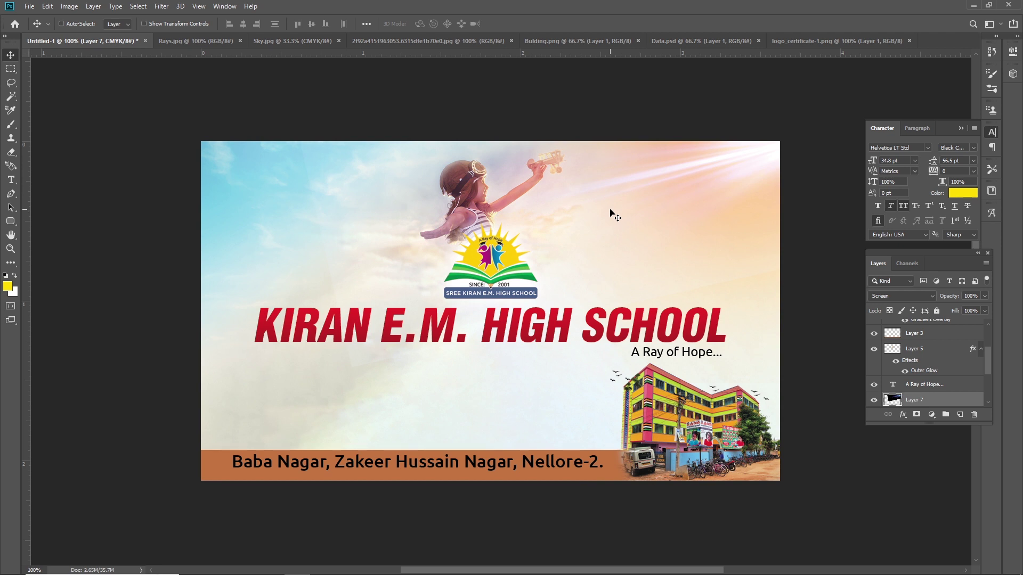
Add a Hue/Saturation adjustment above the light-ray layer and set its colorized hue and saturation.
key(ctrl+z)
drag(936, 420, 962, 313)
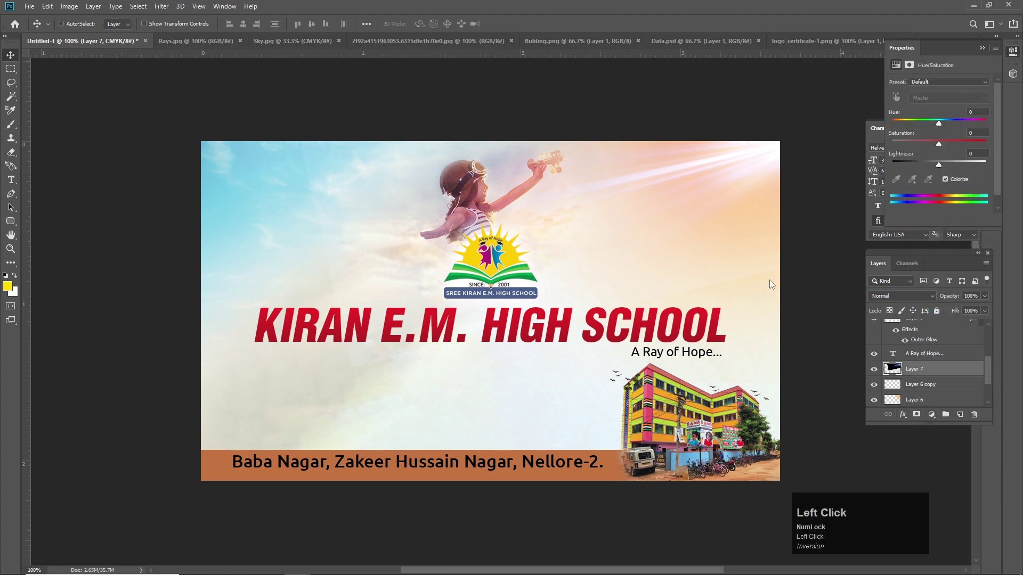
click(947, 182)
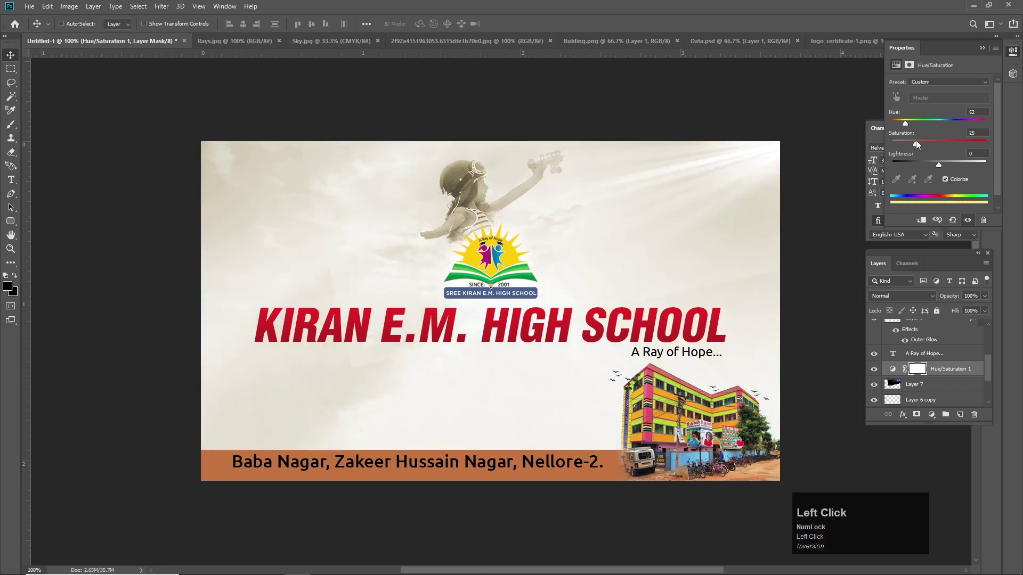
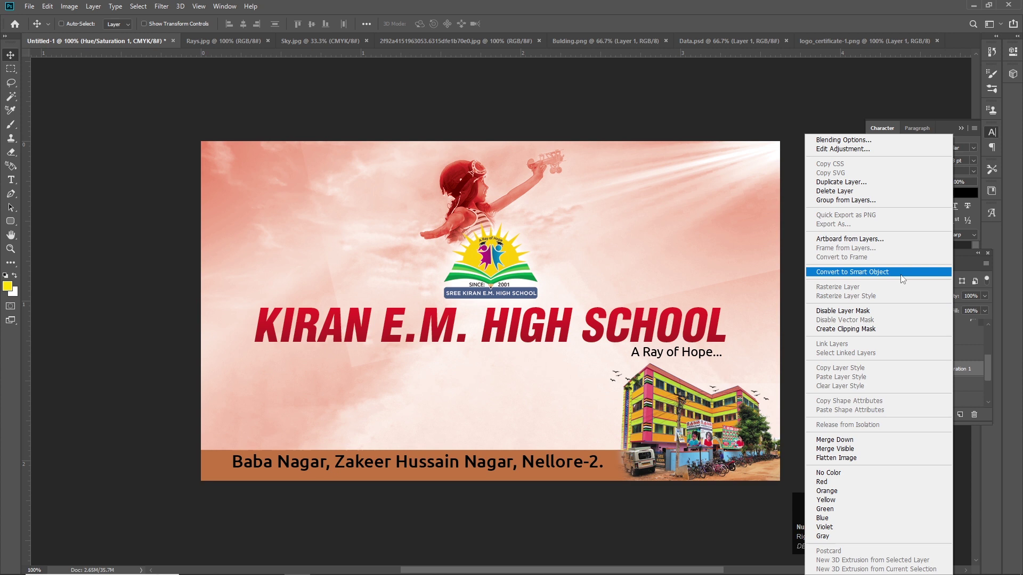
Deepen the warm Hue/Saturation tint and brighten the rays with a clipped Curves adjustment.
click(895, 331)
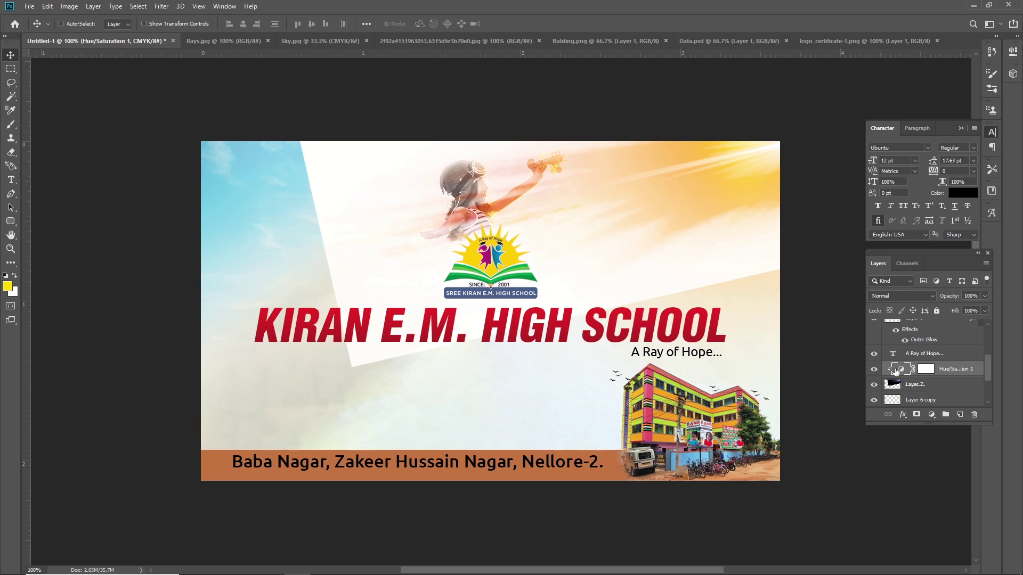
drag(897, 380, 897, 379)
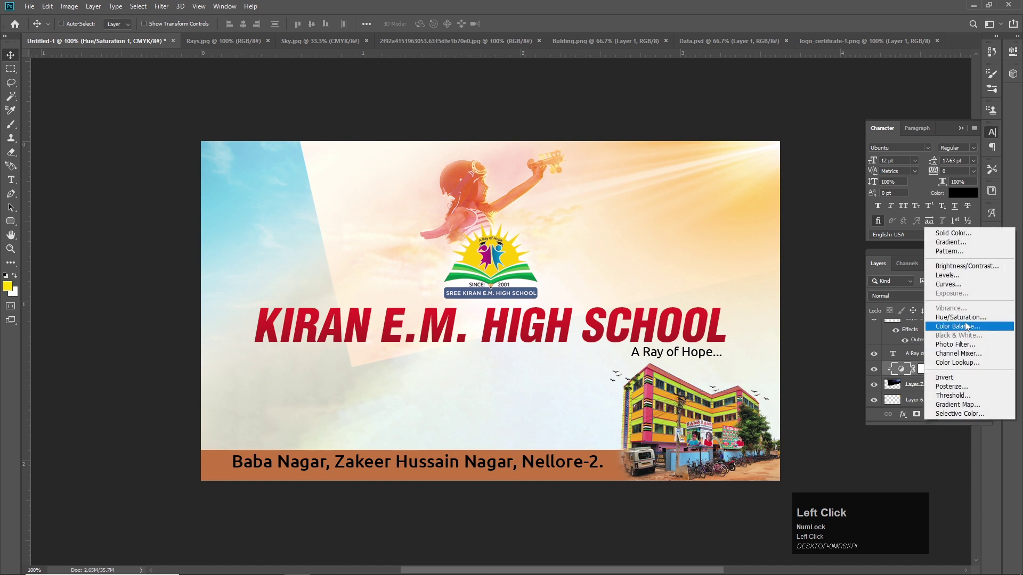
drag(897, 379, 897, 395)
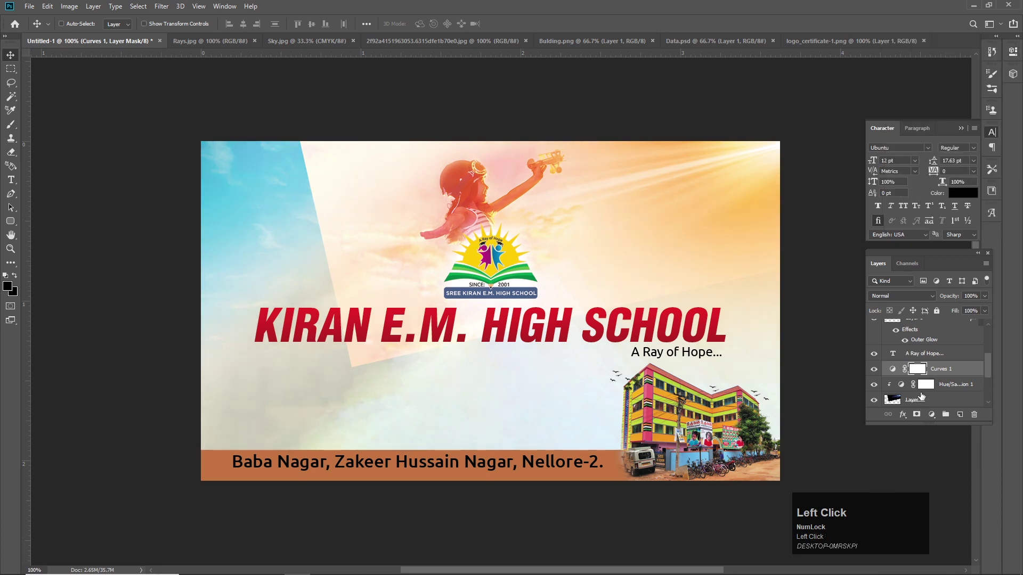
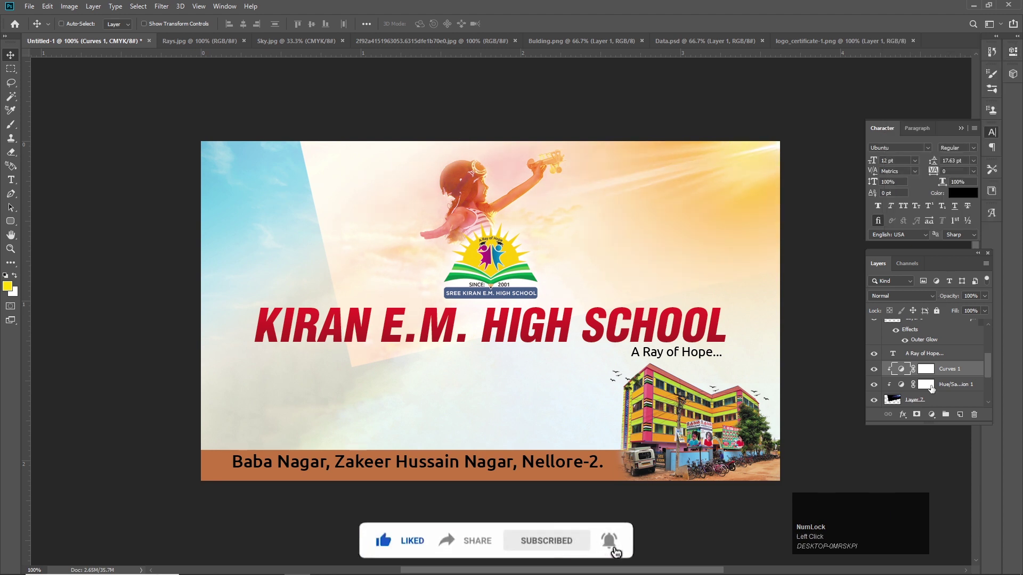
key(ctrl+Num_Lock)
click(897, 394)
key(ctrl+z)
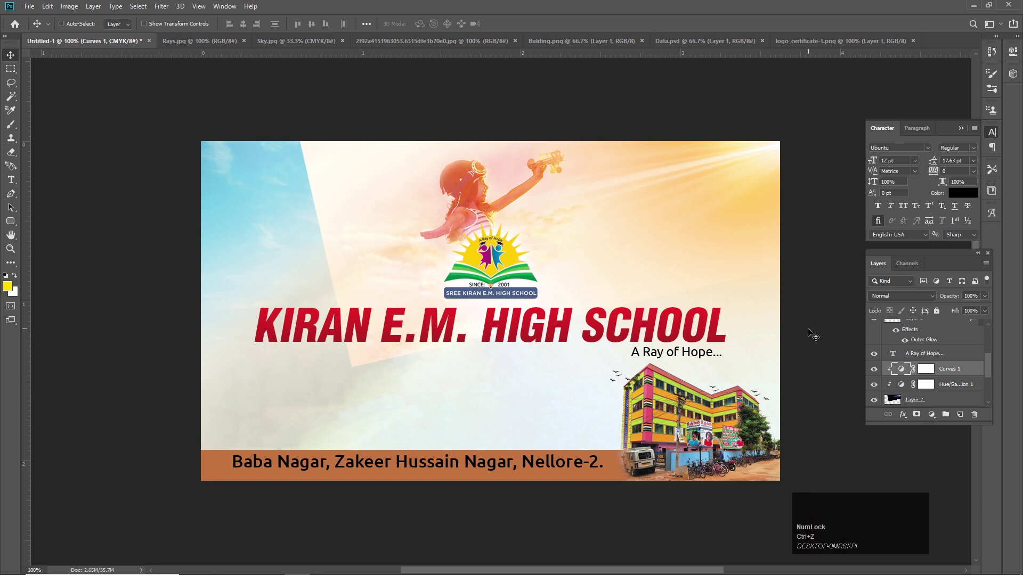
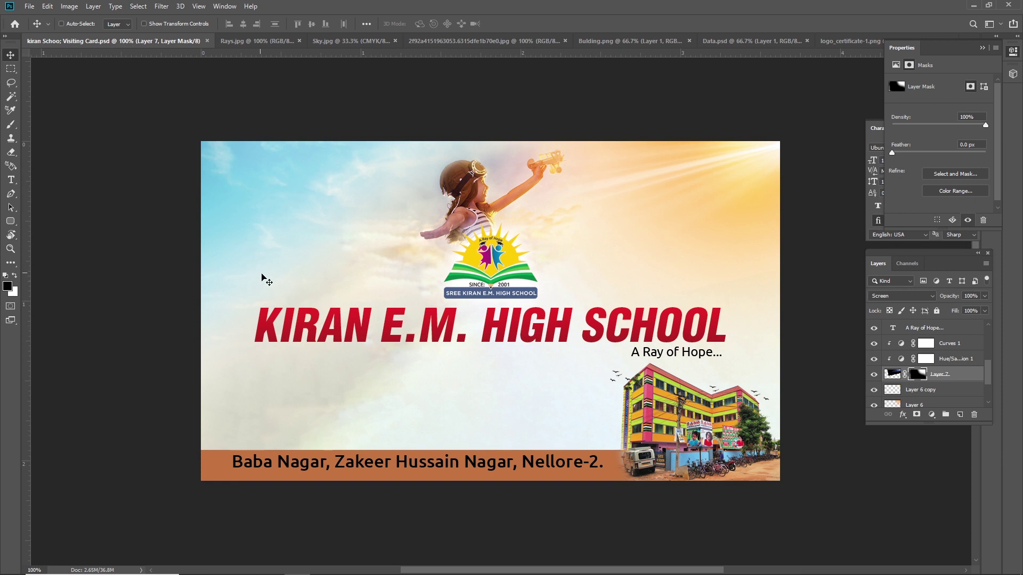
Select the sky background layer from the canvas context menu to receive the 22-years badge.
right_click(255, 195)
click(255, 201)
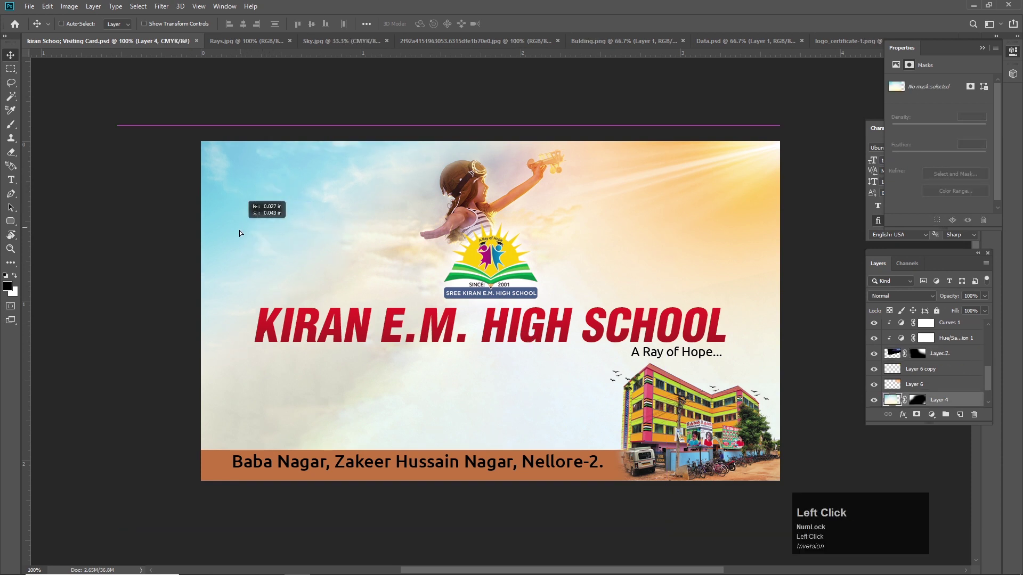
key(ctrl+z)
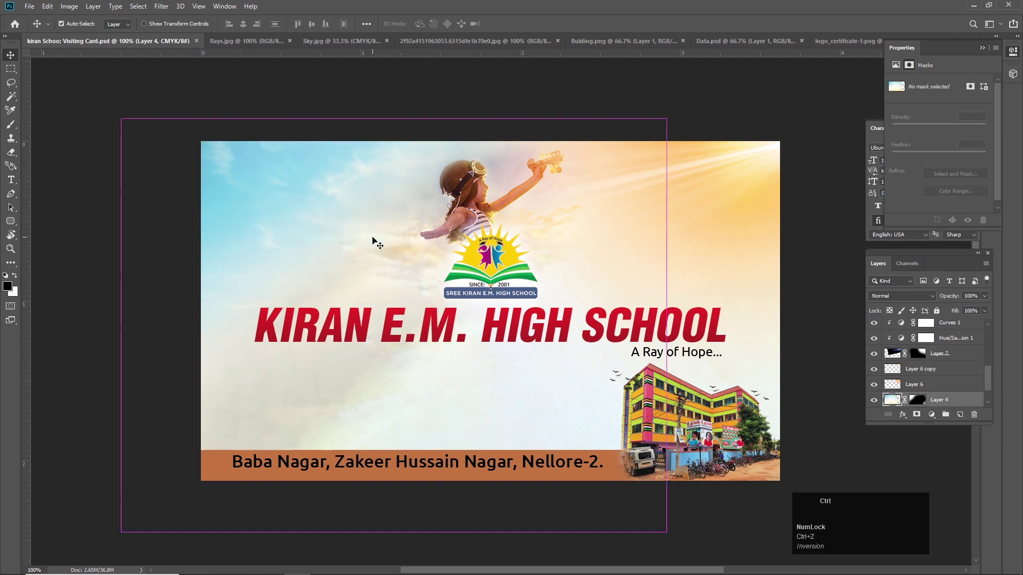
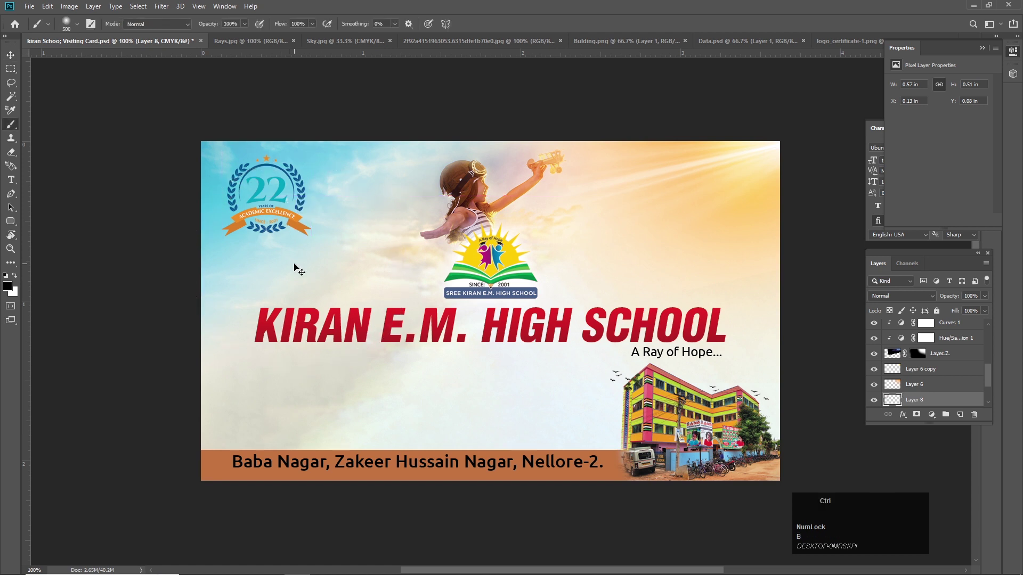
Add a new blank layer, move it down the stack and begin scaling the 22-years badge.
key(ctrl+shift+n)
key(Return)
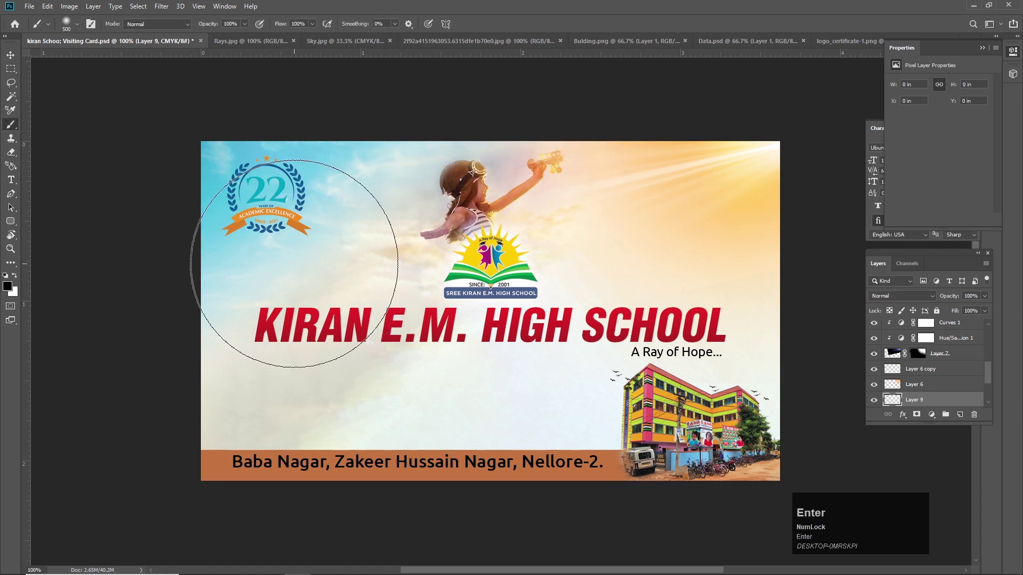
text([[[[[)
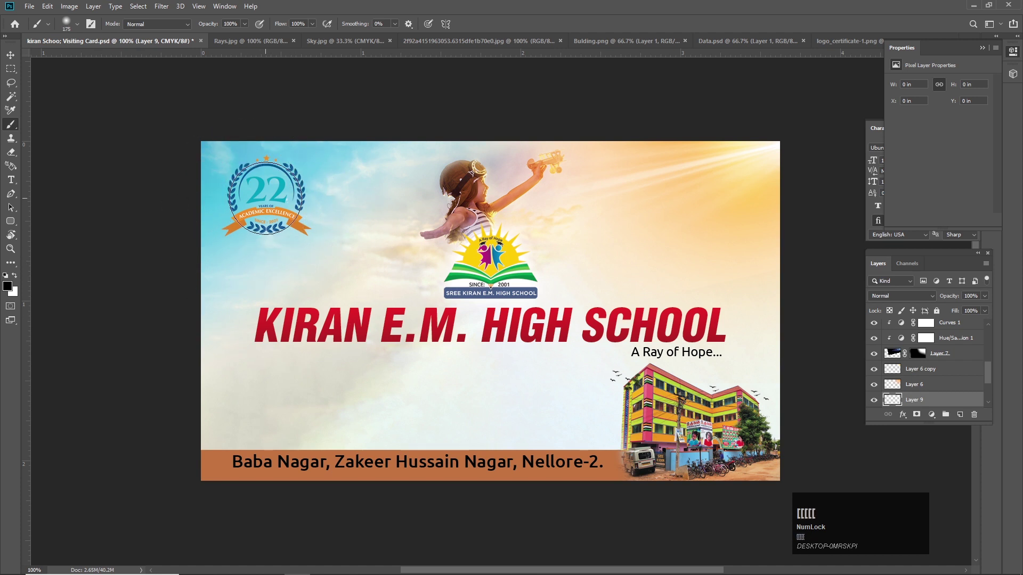
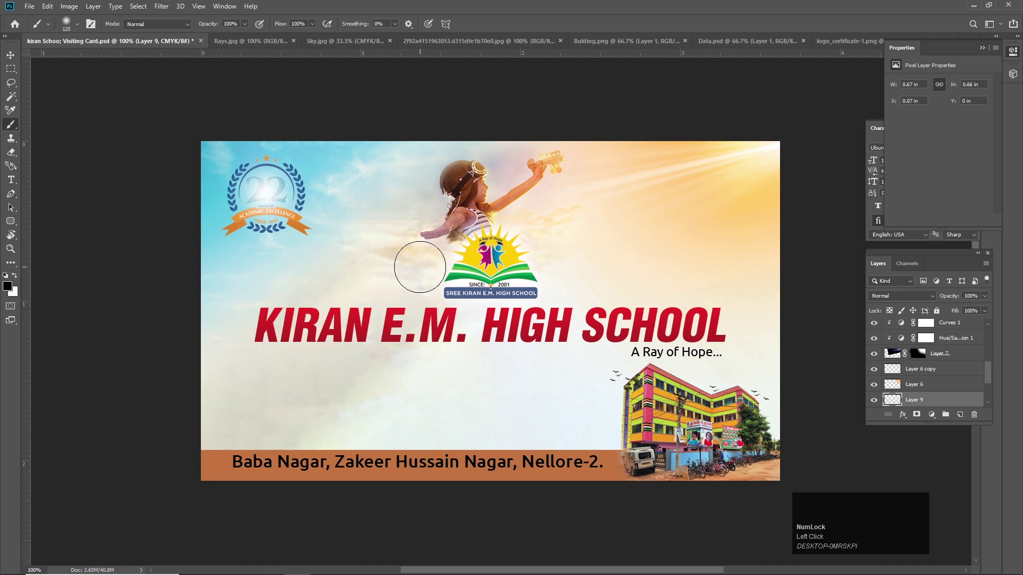
key(ctrl+[)
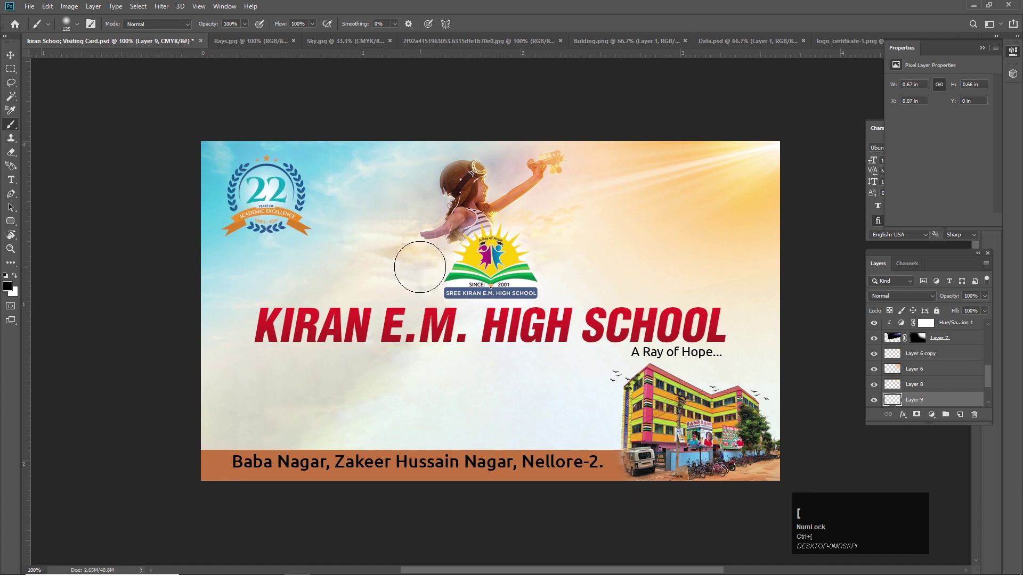
key(ctrl+t)
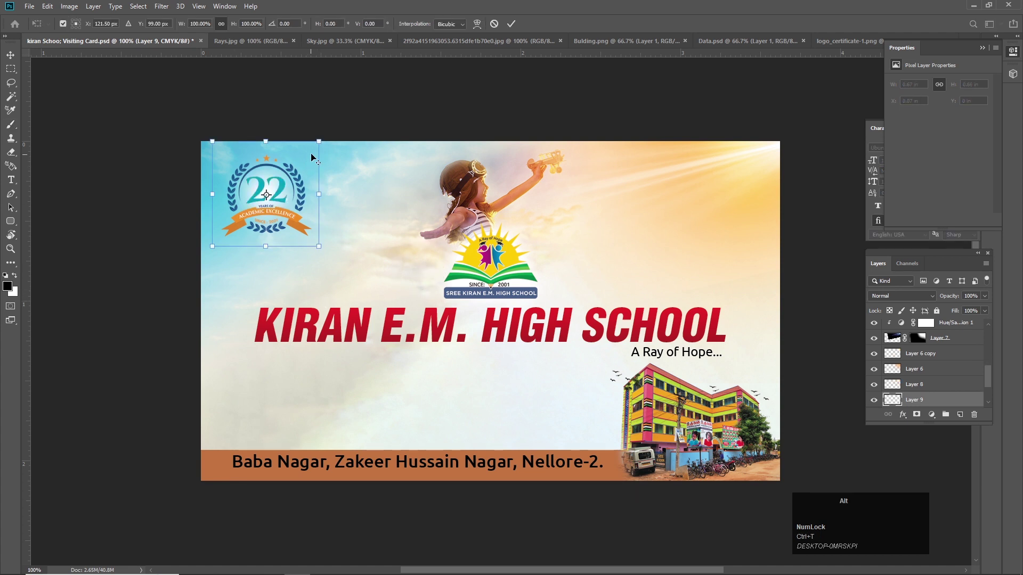
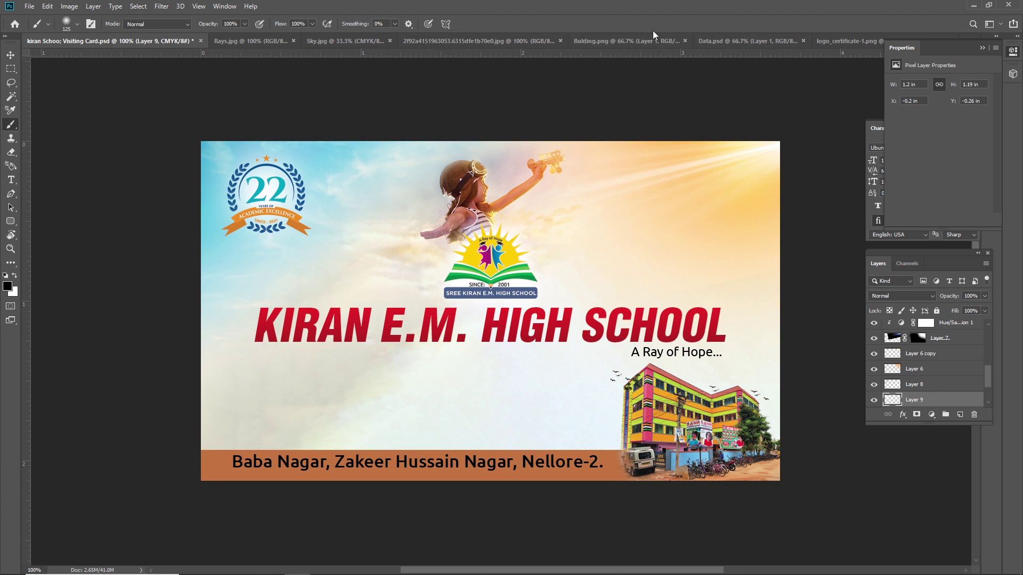
click(722, 45)
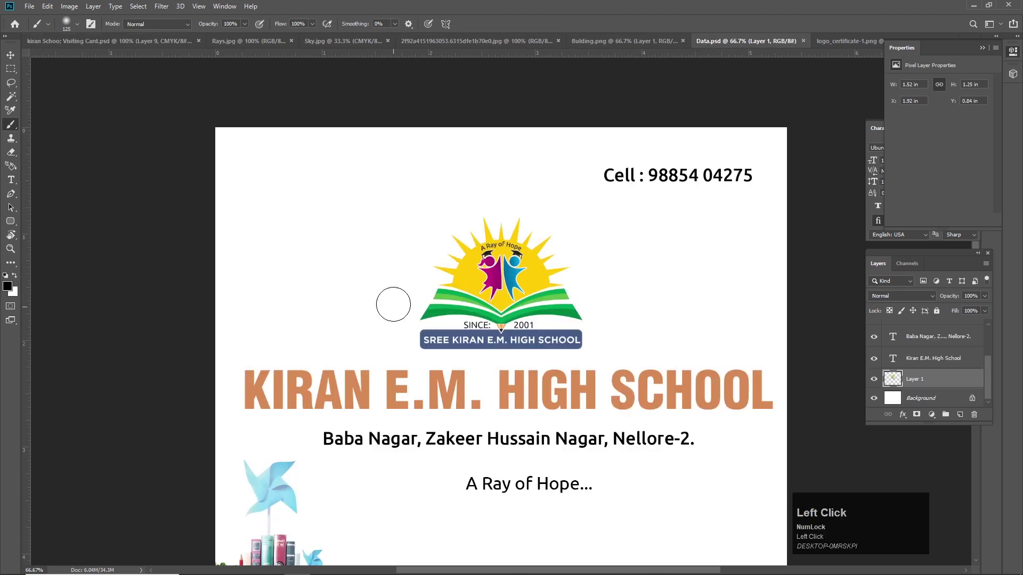
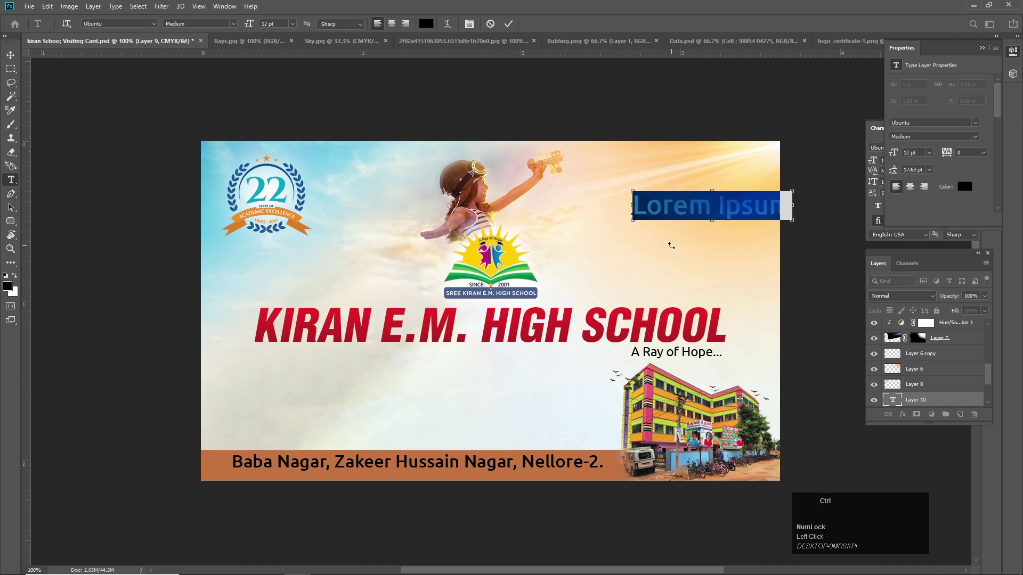
key(ctrl+v)
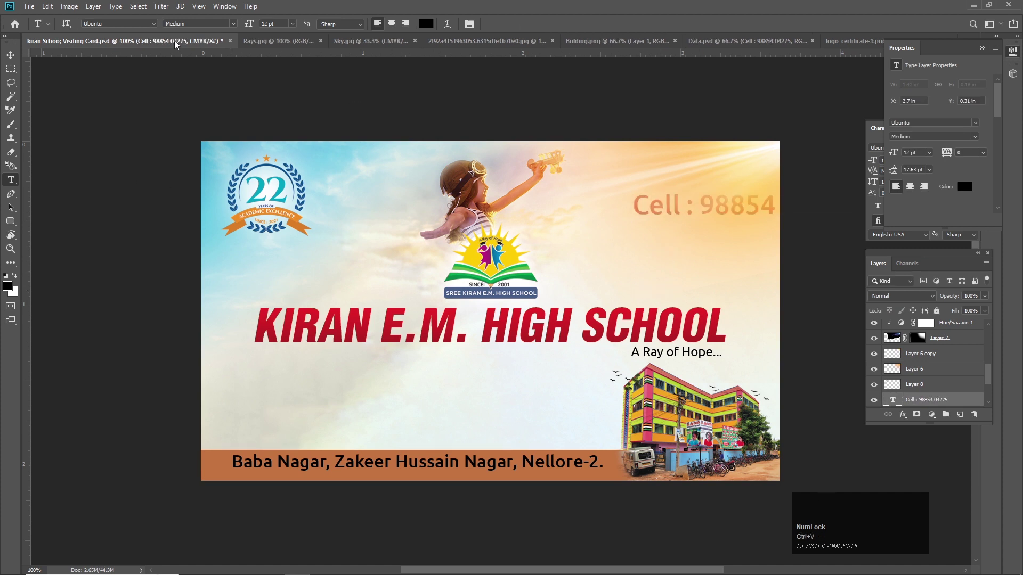
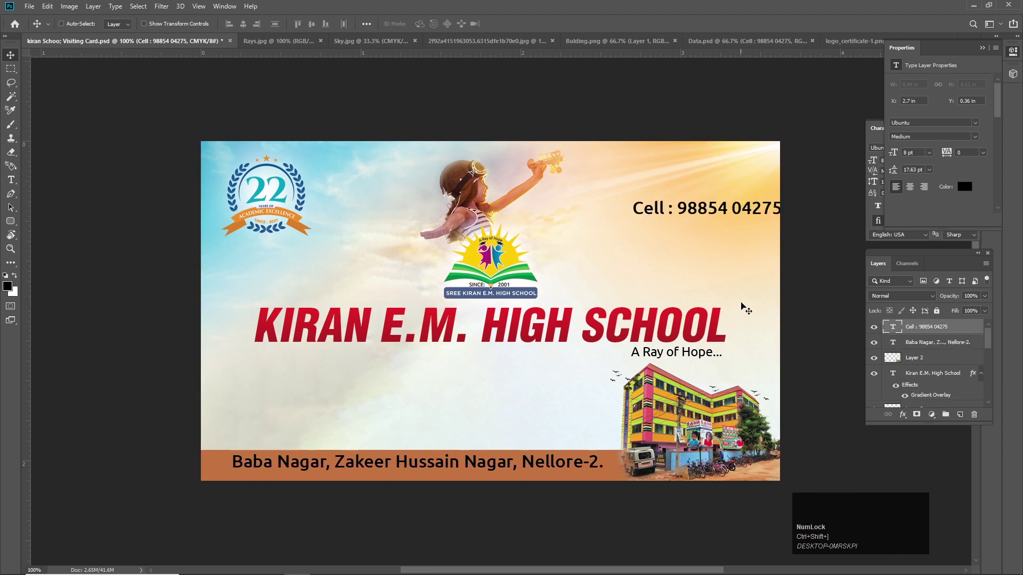
key(v)
drag(741, 233, 773, 403)
key(Left)
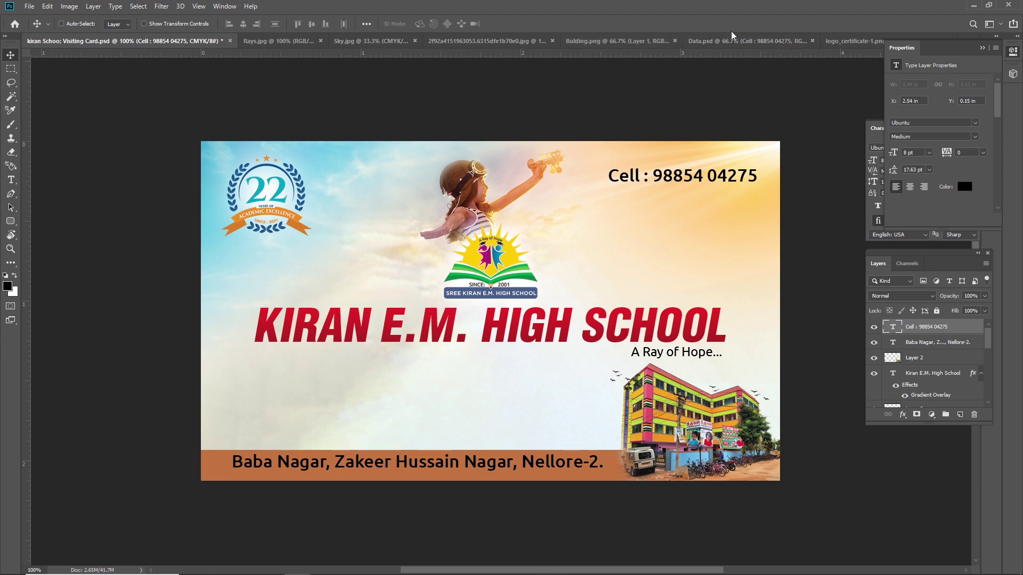
Copy the PINWHEEL layer from Data.psd into the banner and begin scaling it down.
click(304, 47)
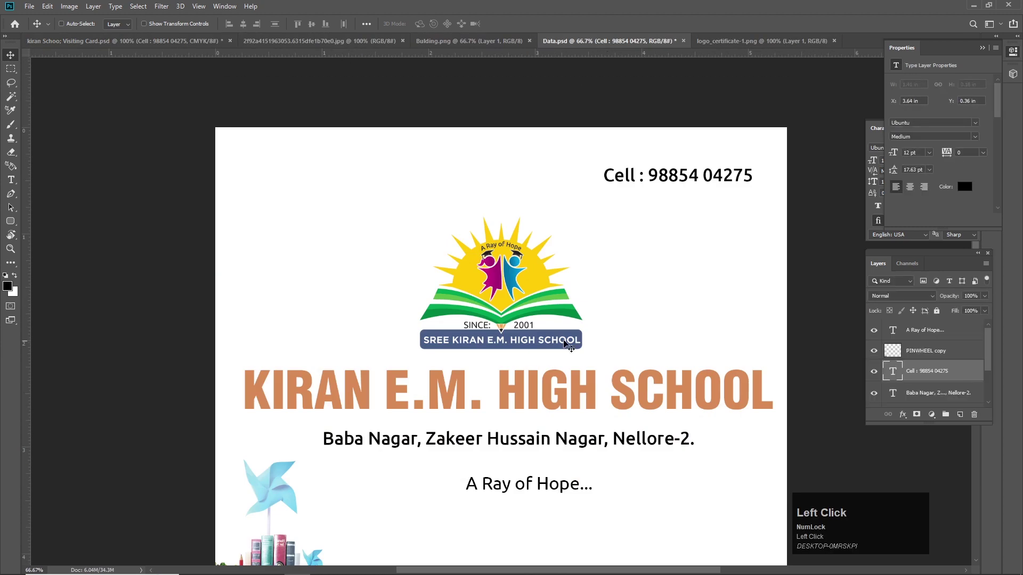
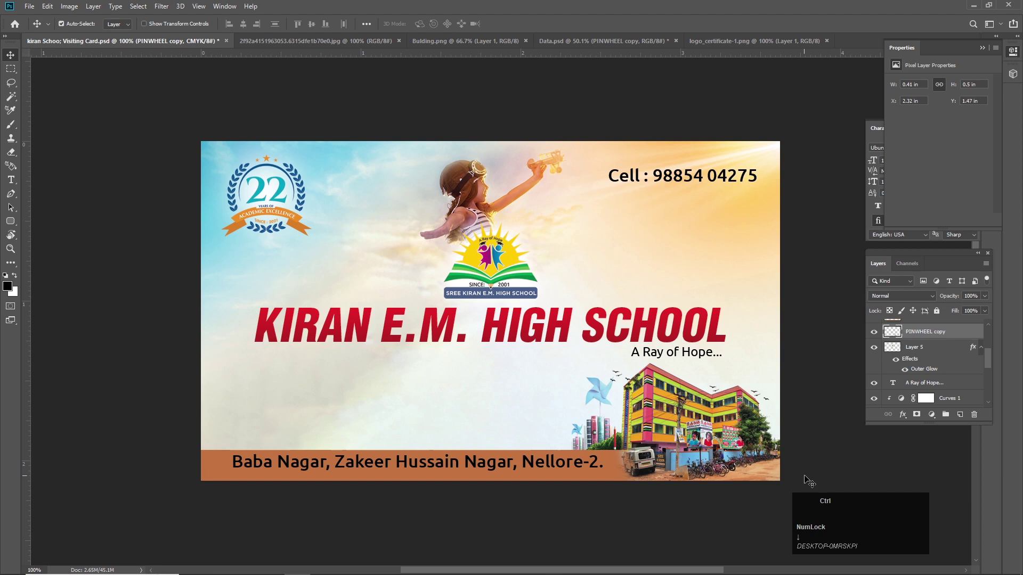
key(ctrl+t)
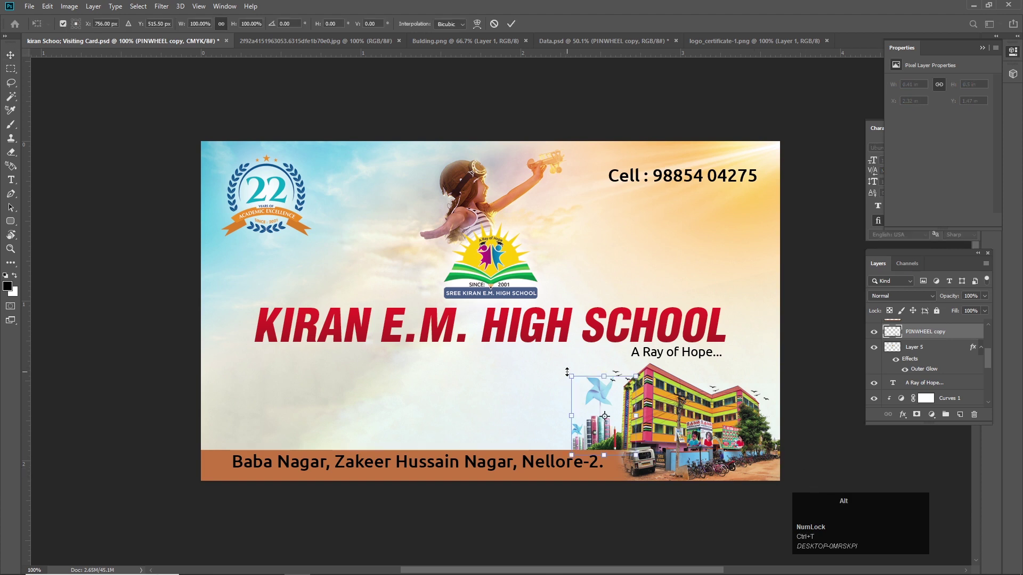
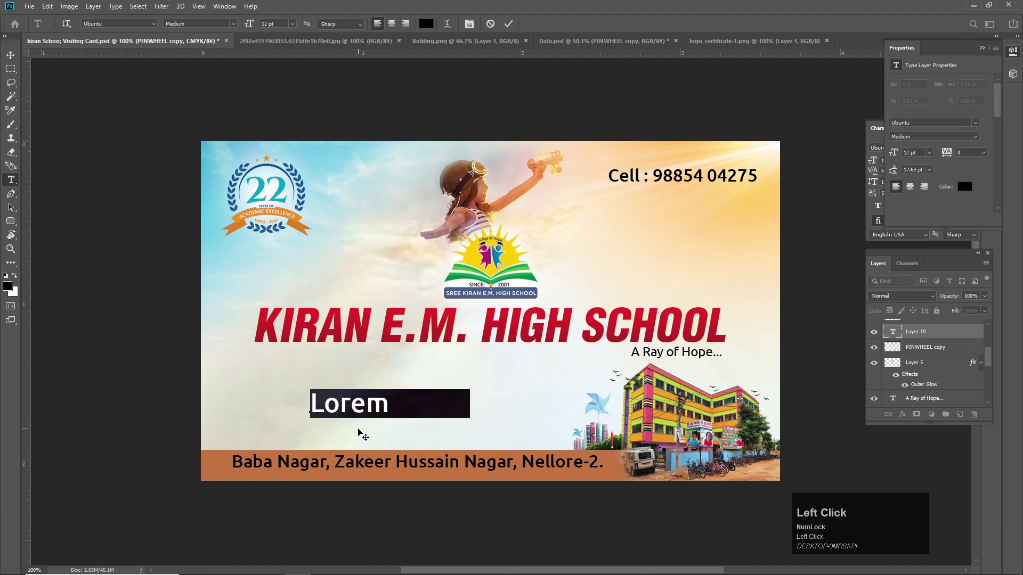
key(shift+e)
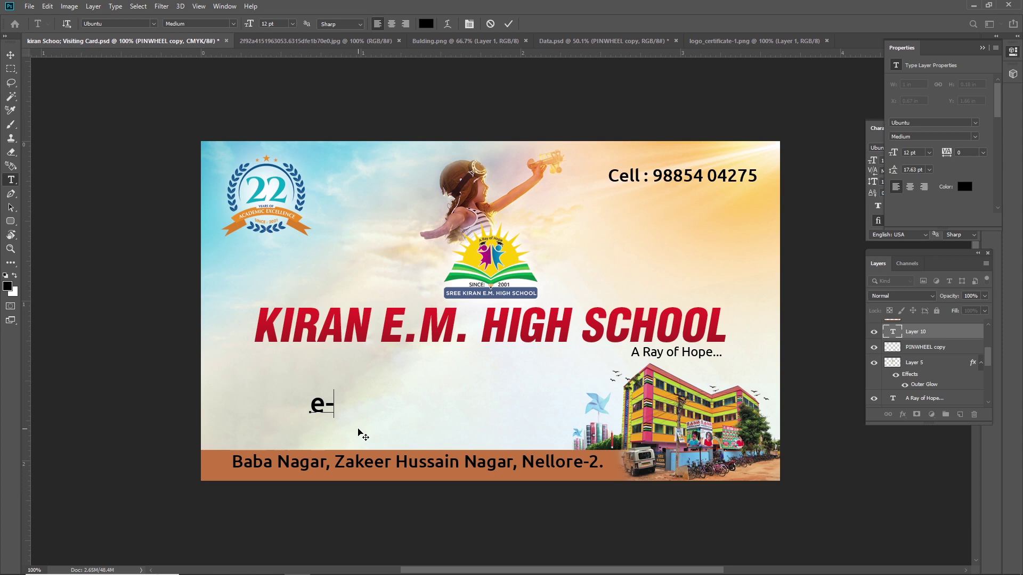
text(ema)
text(I;KL)
key(l)
key(space)
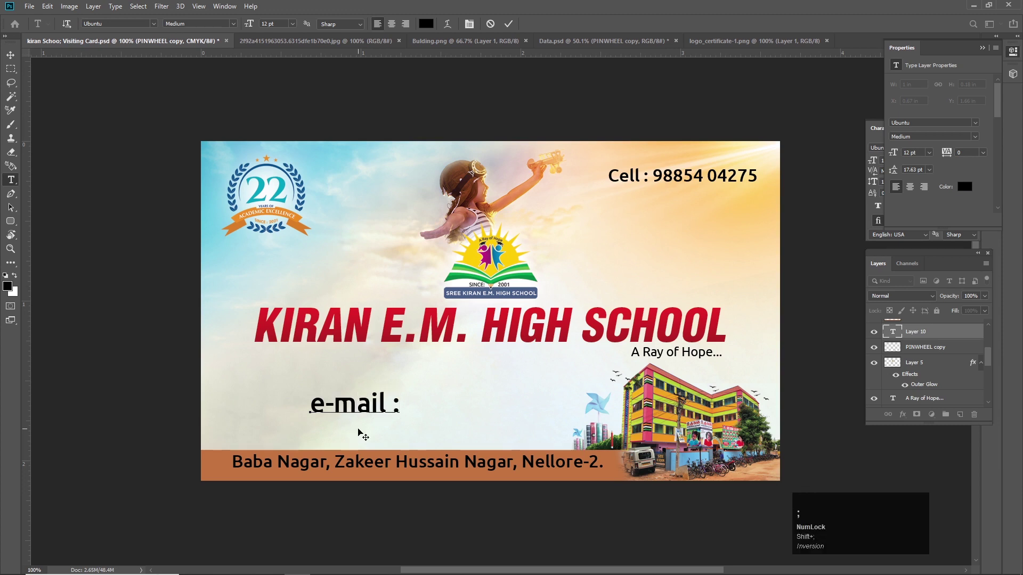
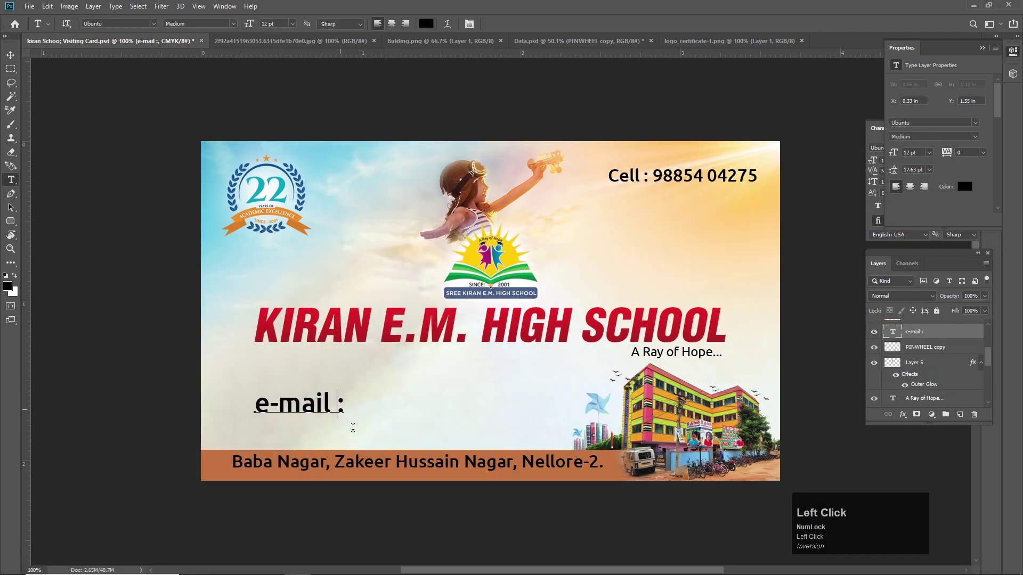
key(space)
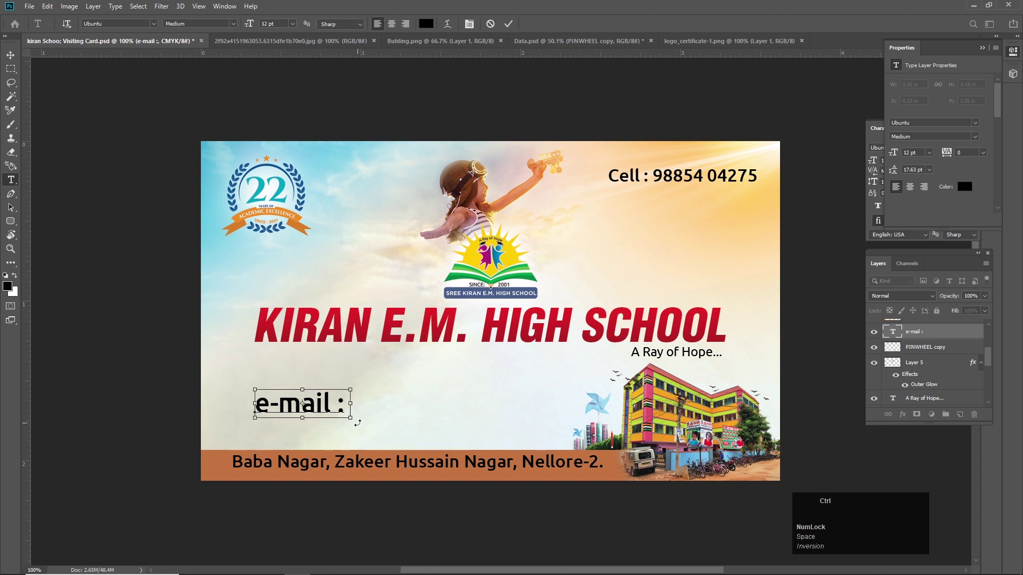
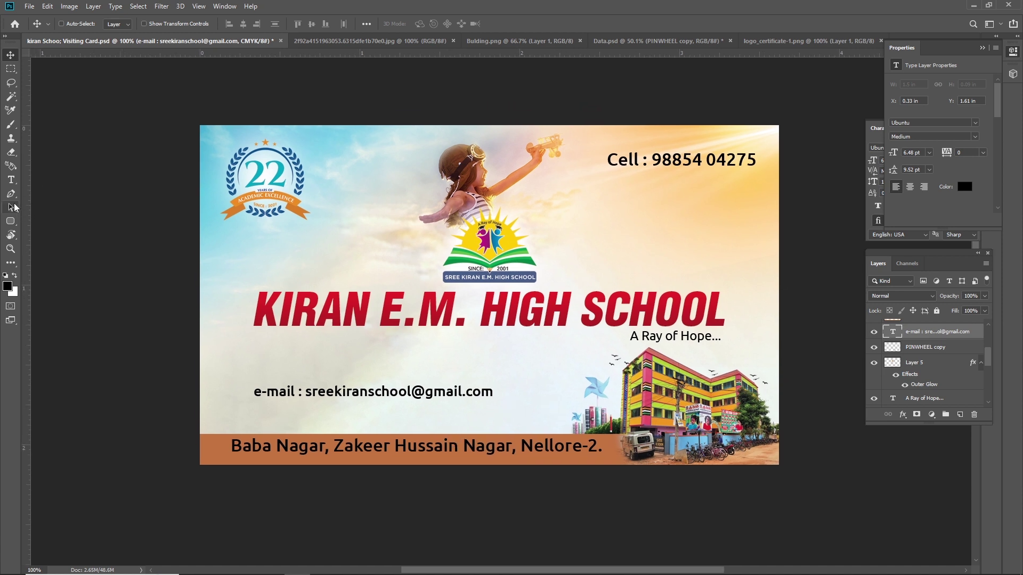
click(15, 183)
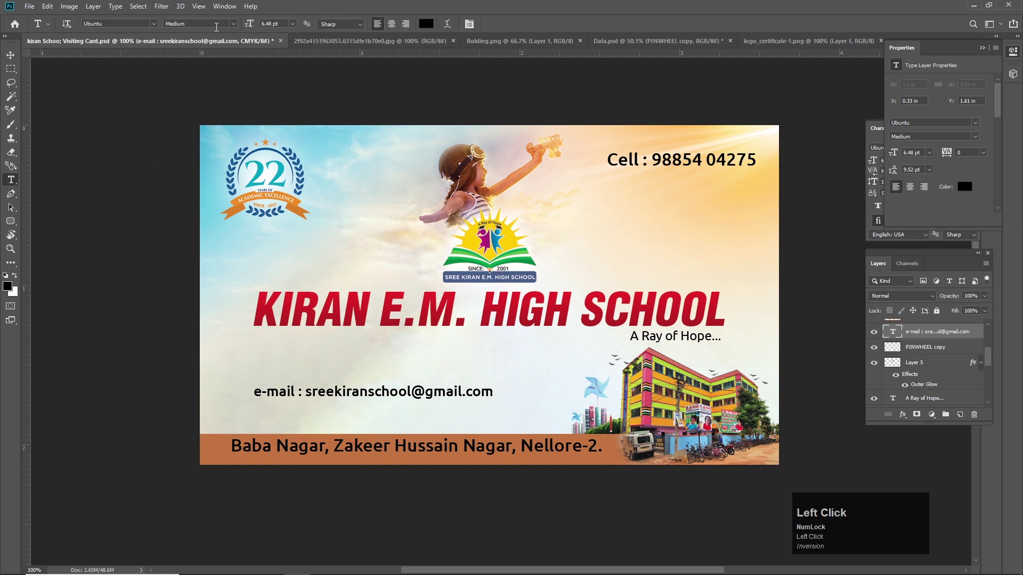
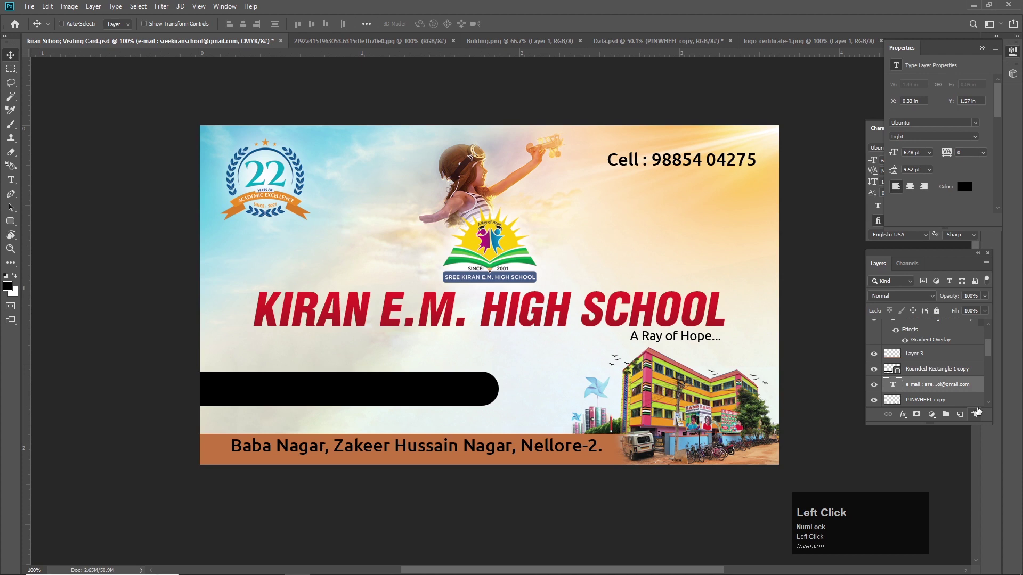
Bring the e-mail text above the green rounded bar and colour it blue in the Color Picker.
key(ctrl+])
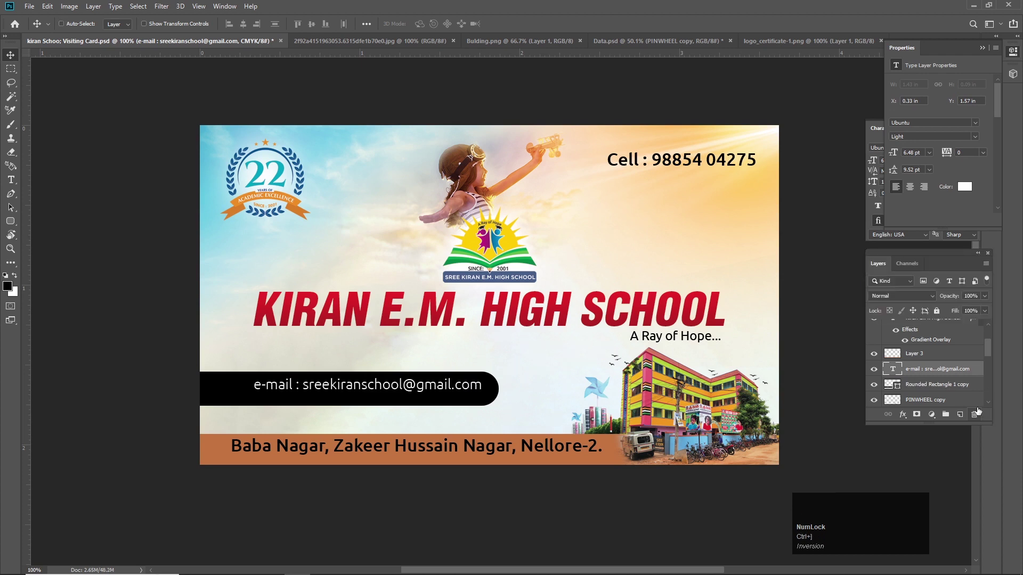
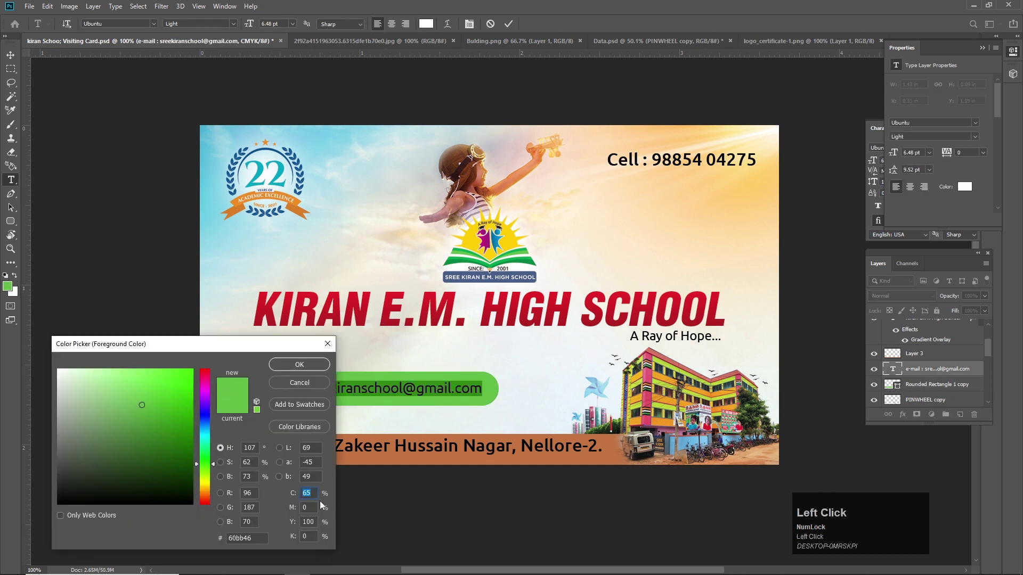
key(Tab)
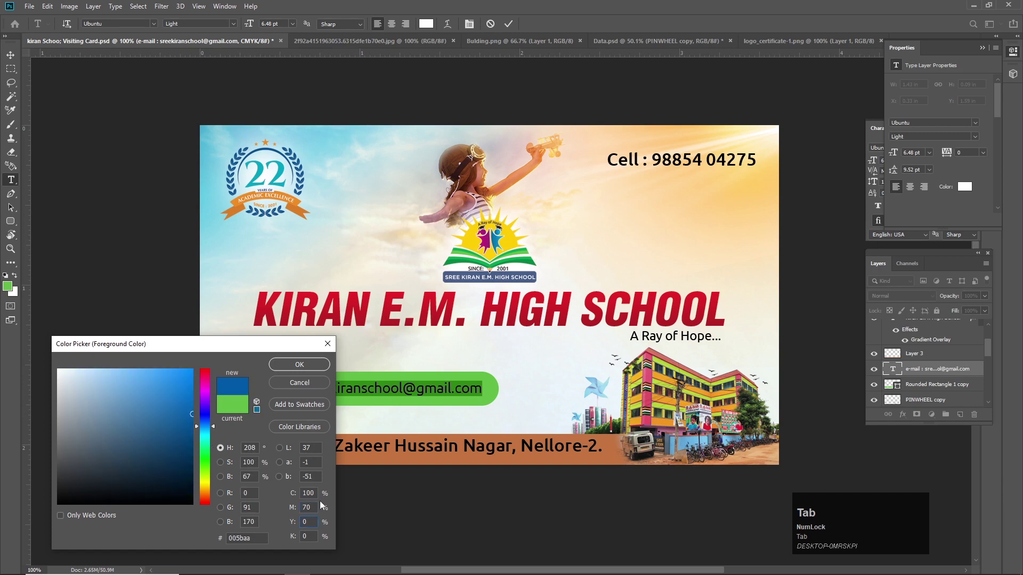
key(Return)
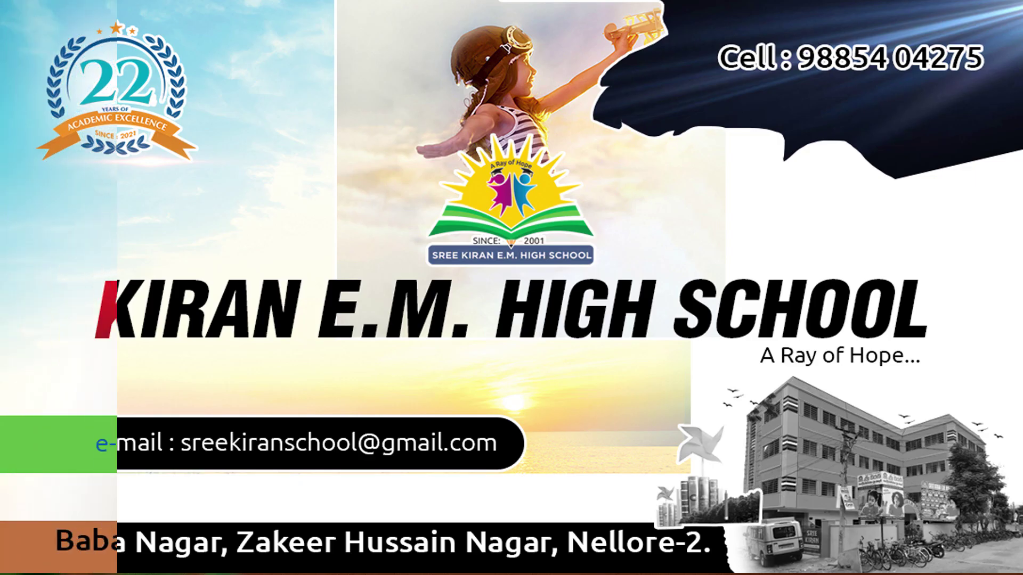